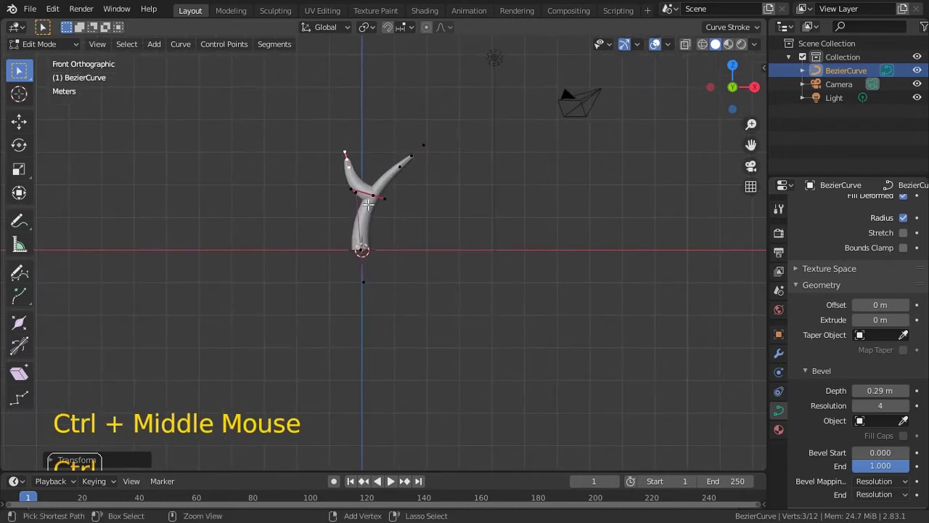
Shrink the radius of the trunk's branch tip points and return to Object Mode.
key("Tab")
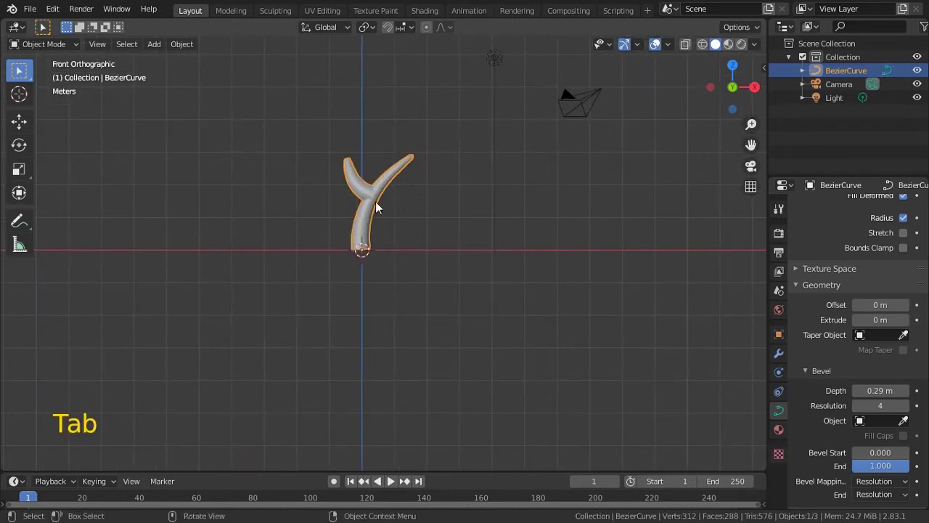
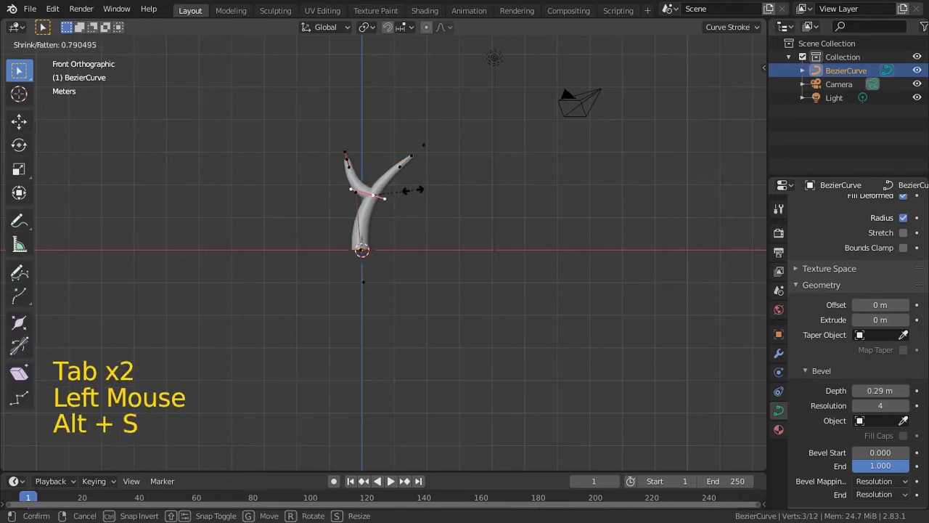
key("Tab")
middle_click(420, 182)
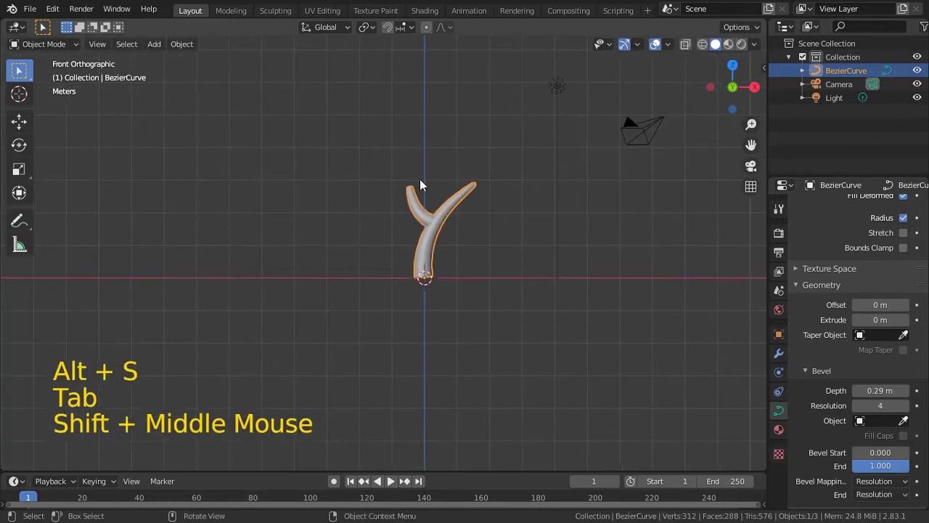
Add a metaball and duplicate it into the first few canopy blobs over the trunk.
key("shift+a")
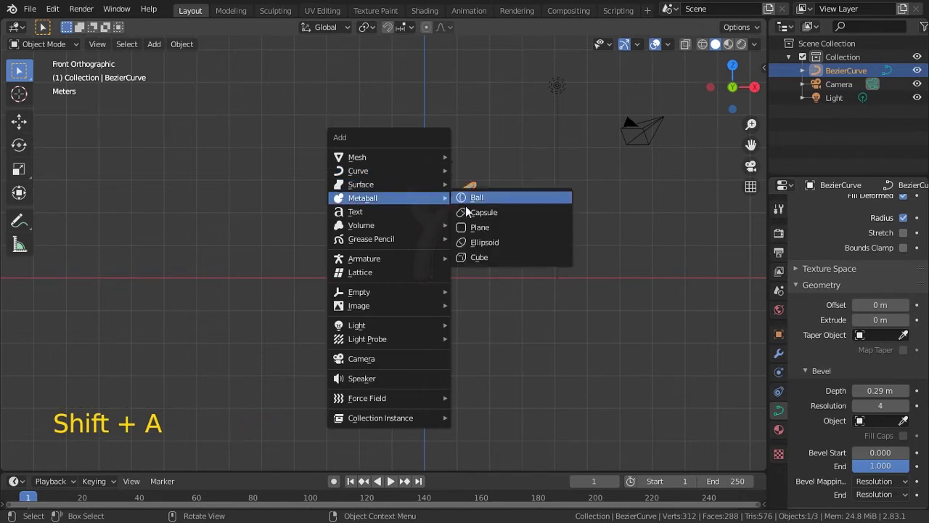
key("g")
key("s")
key("shift+d")
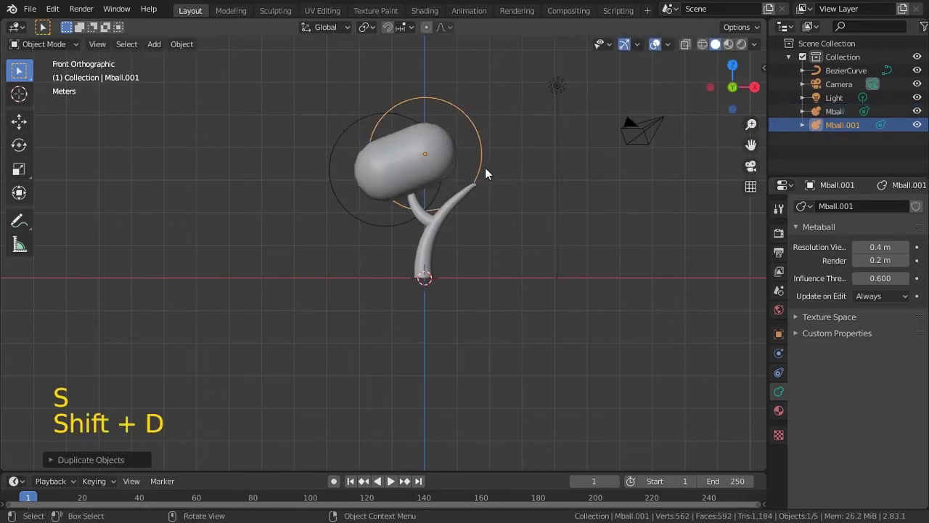
key("shift+d")
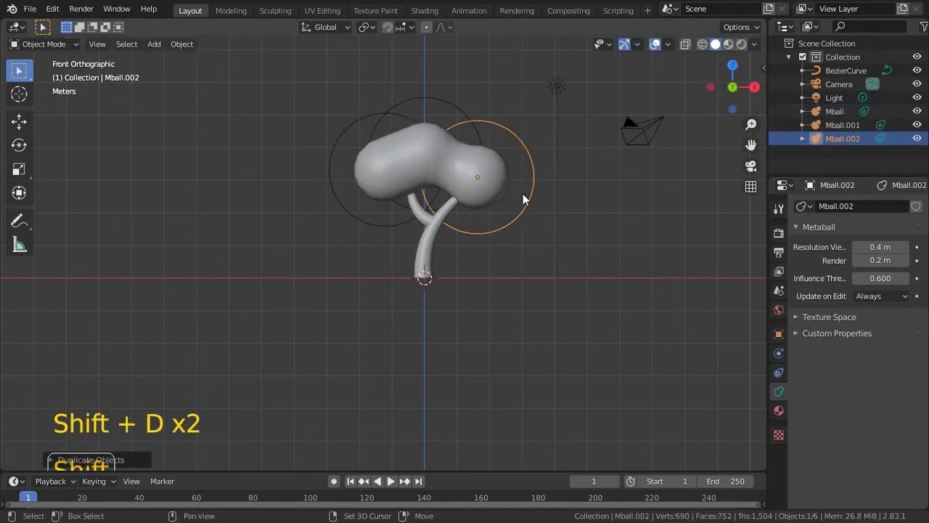
key("shift+g")
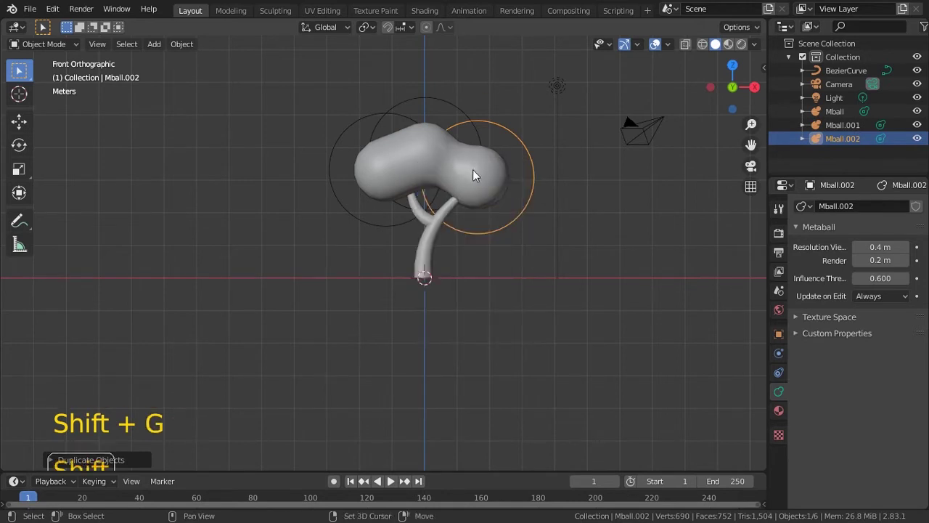
key("shift+d")
key("s")
key("KP_3")
key("g")
left_click(503, 137)
Duplicate, move and scale more blobs to widen the canopy, checking from side views.
key("g")
middle_click(580, 183)
middle_click(569, 191)
left_click(512, 128)
key("g")
middle_click(554, 194)
key("shift+d")
key("s")
middle_click(539, 200)
key("KP_1")
middle_click(587, 212)
key("s")
Finish placing and sizing the six canopy blobs and save the file as Tree.blend.
key("s")
key("g")
key("s")
middle_click(381, 241)
key("g")
left_click(391, 107)
key("s")
middle_click(451, 154)
key("KP_1")
middle_click(445, 168)
middle_click(457, 194)
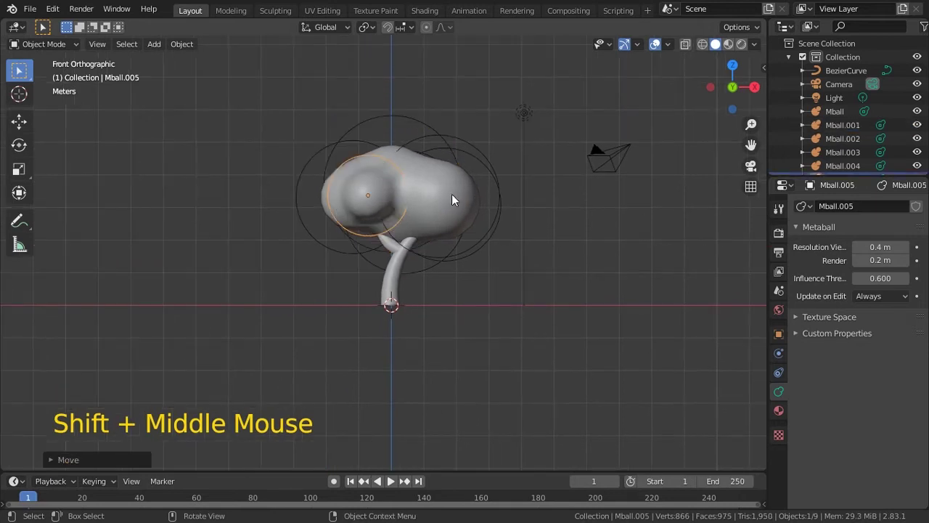
middle_click(440, 228)
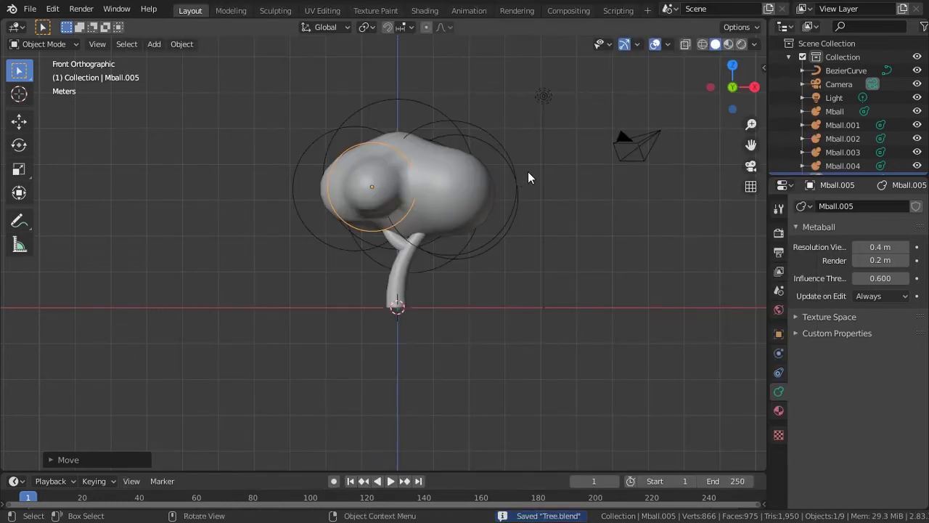
Move the trunk and all canopy metaballs into a new collection named Tree and save.
left_click(520, 332)
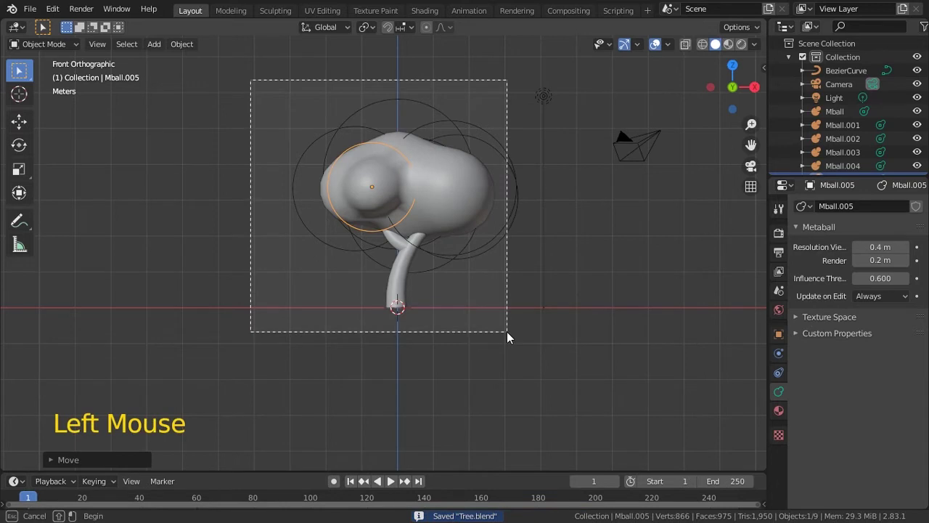
middle_click(528, 288)
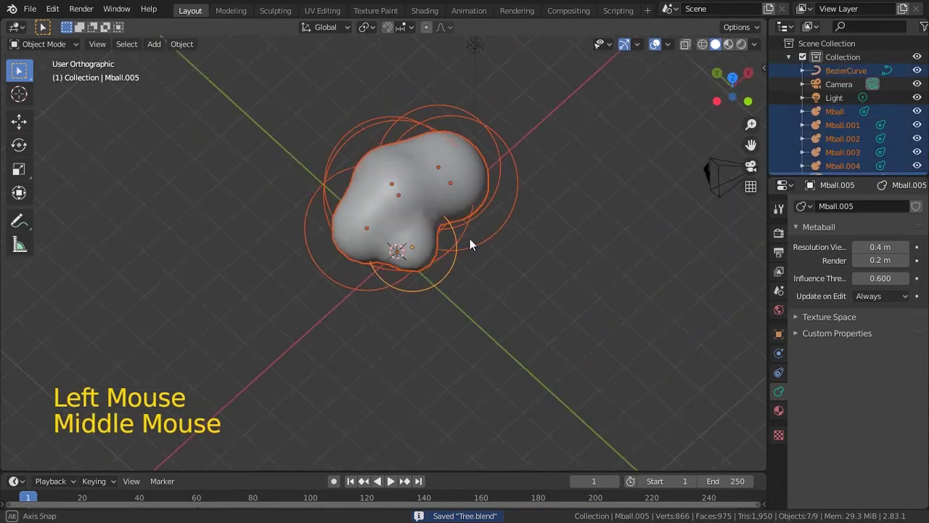
key("KP_1")
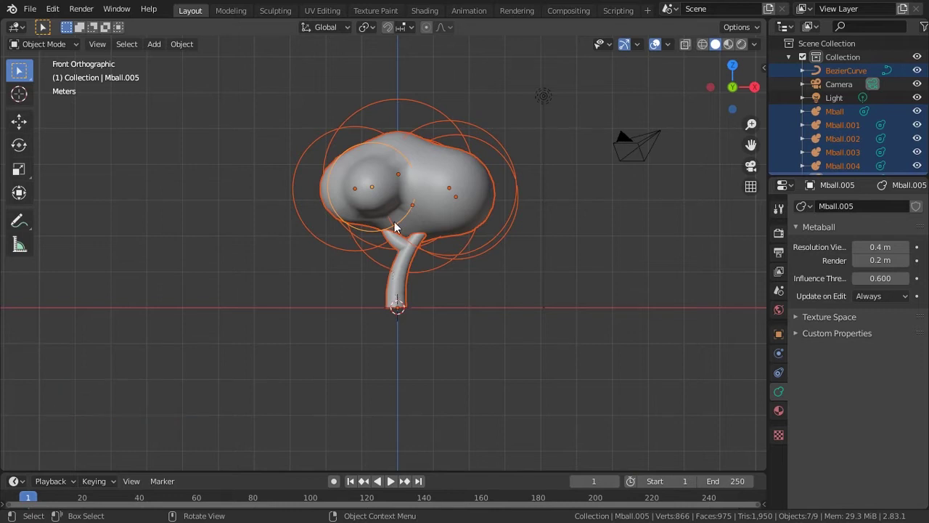
key("m")
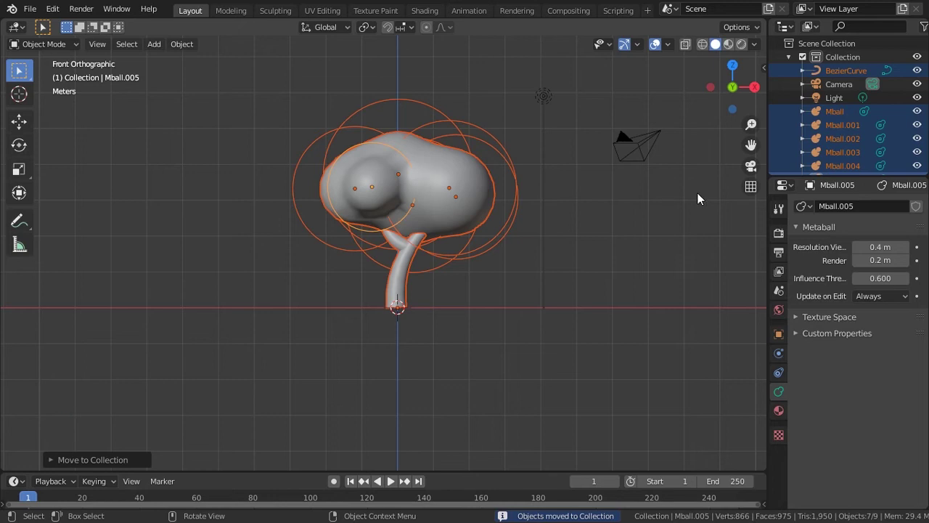
key("m")
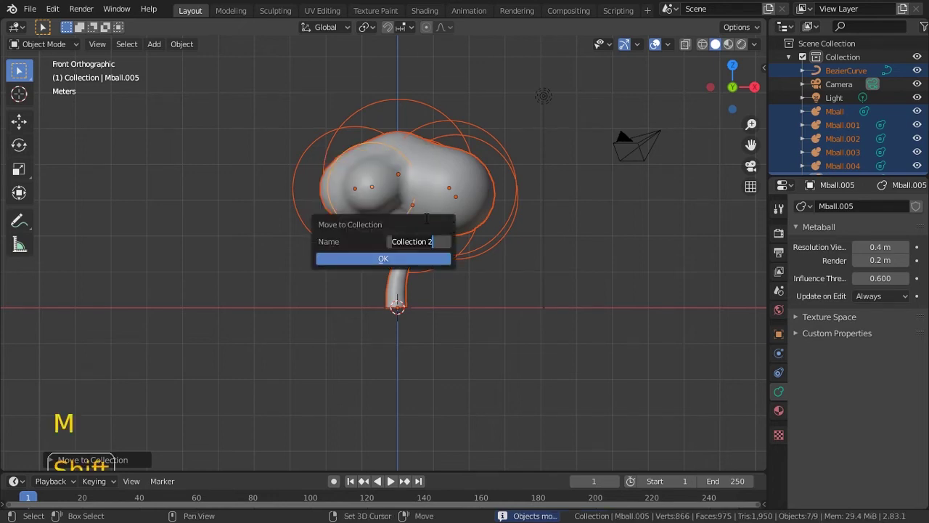
key("e")
key("Return")
key("ctrl+s")
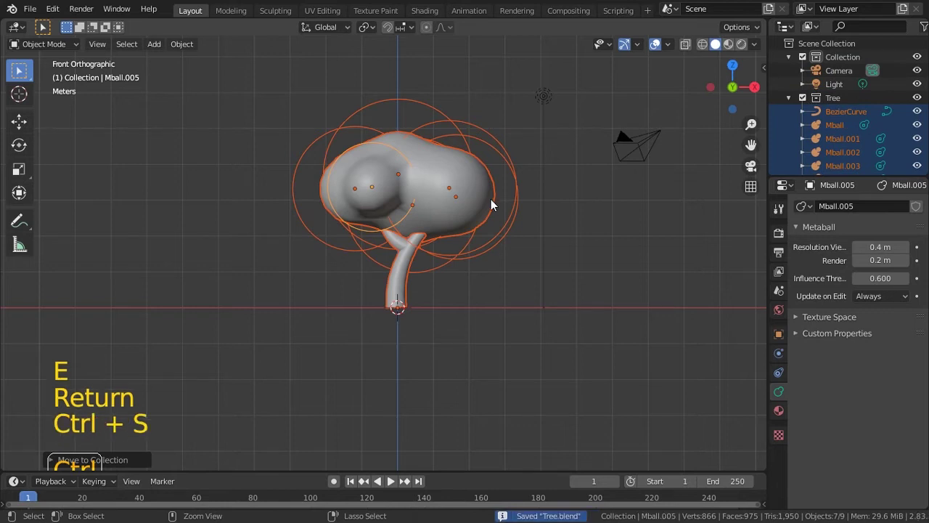
Collapse the Tree collection in the Outliner and exclude it from the view layer.
left_click(825, 101)
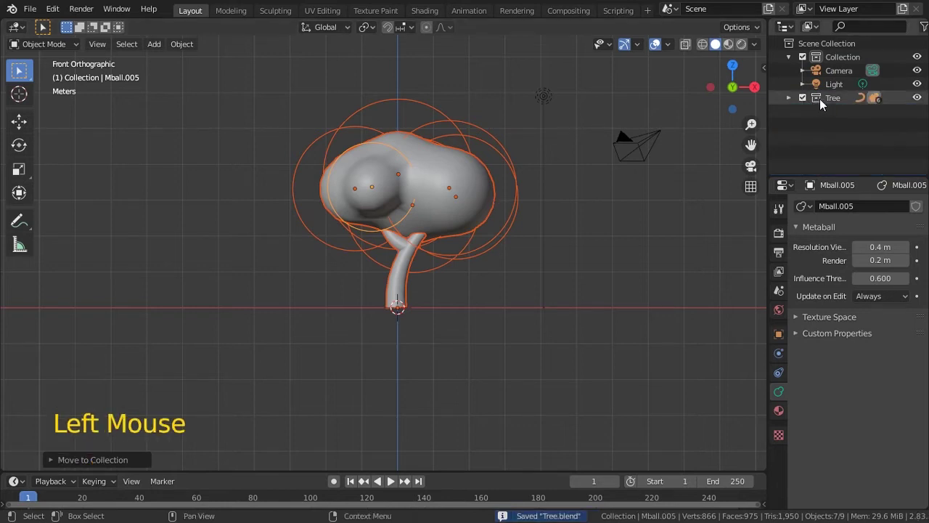
left_click(810, 122)
left_click(825, 117)
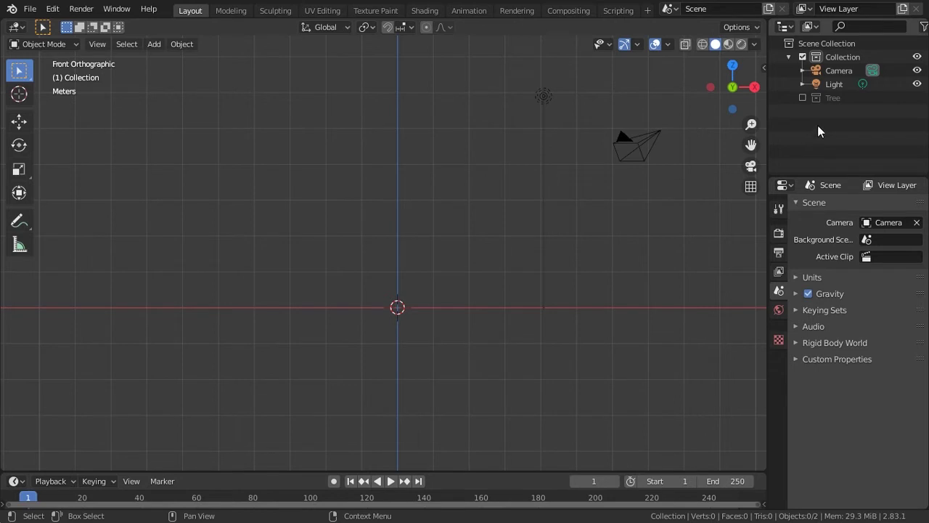
Create a Cenario collection and add a Tree collection instance into it.
key("c")
left_click(828, 120)
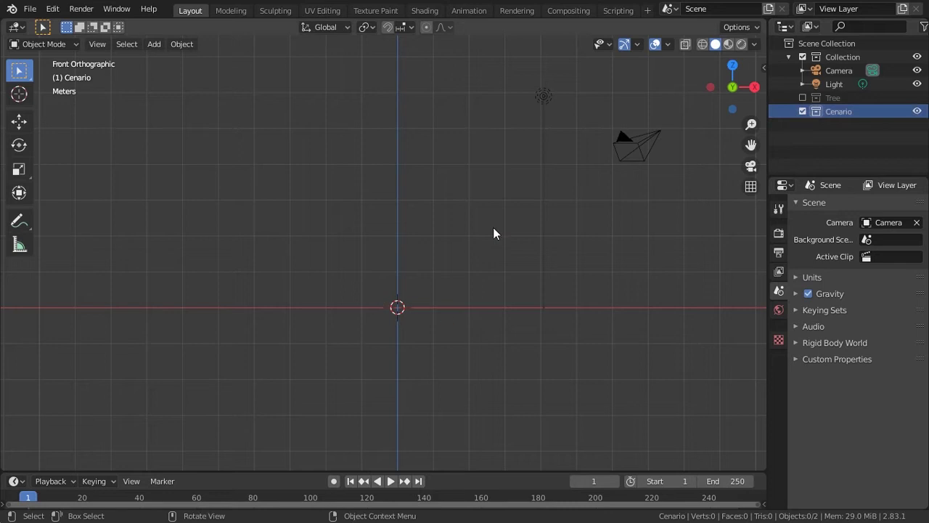
key("shift+a")
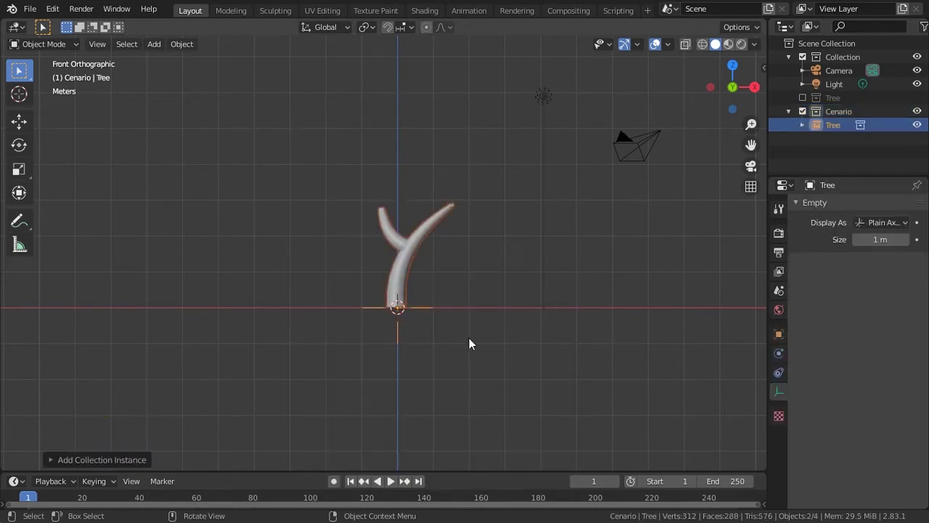
key("g")
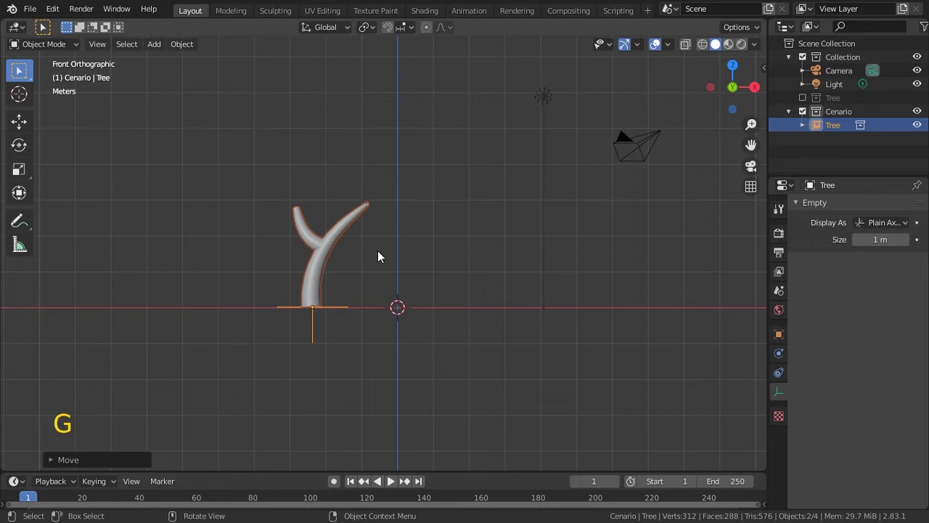
Undo the instance move and re-include the original Tree collection in the scene.
key("g")
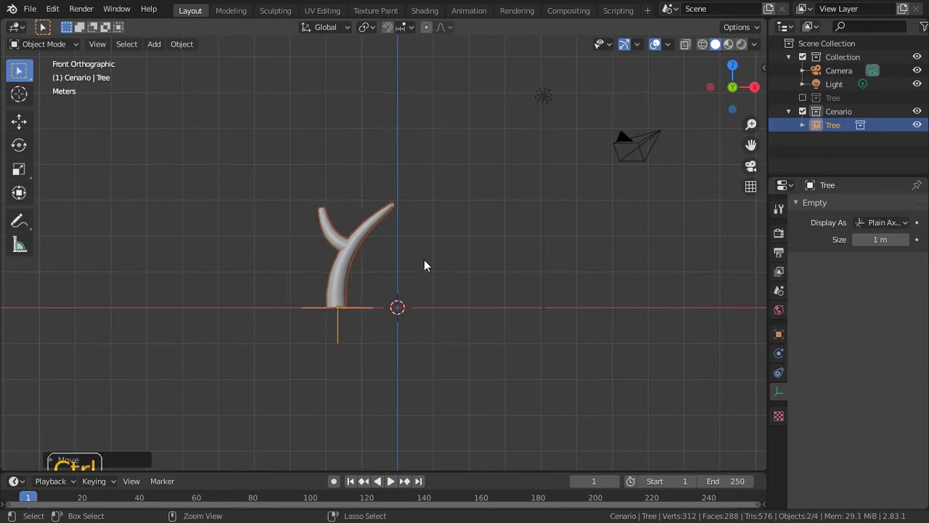
key("ctrl+z")
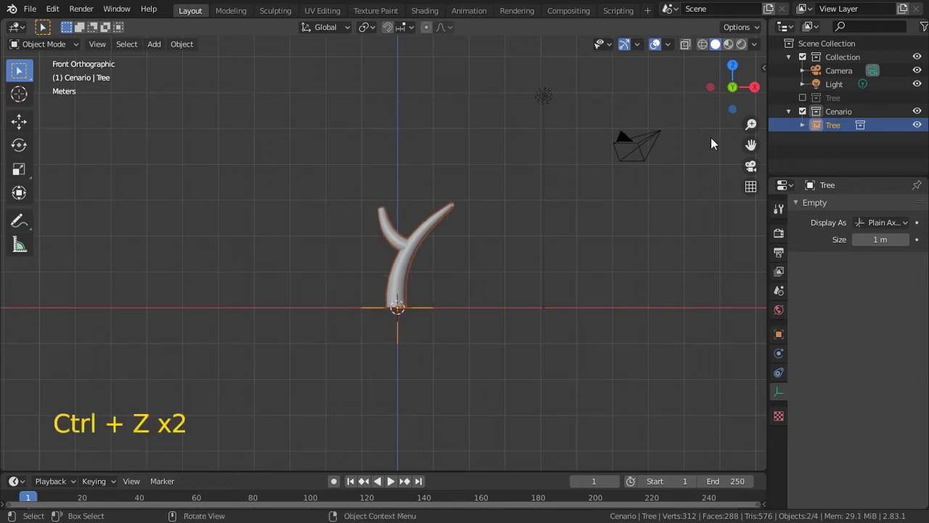
left_click(747, 94)
left_click(472, 195)
Settle the moved canopy blob, save, and reposition the smaller left blob.
key("g")
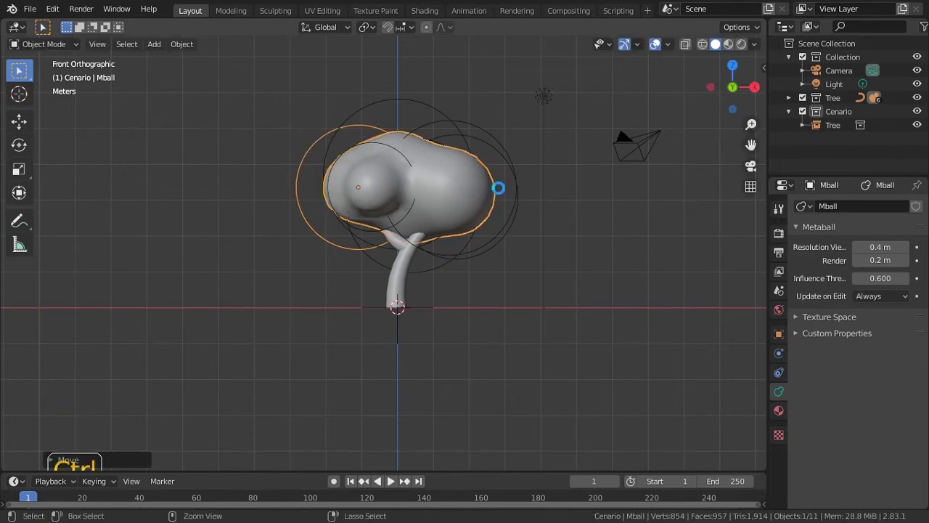
key("ctrl+s")
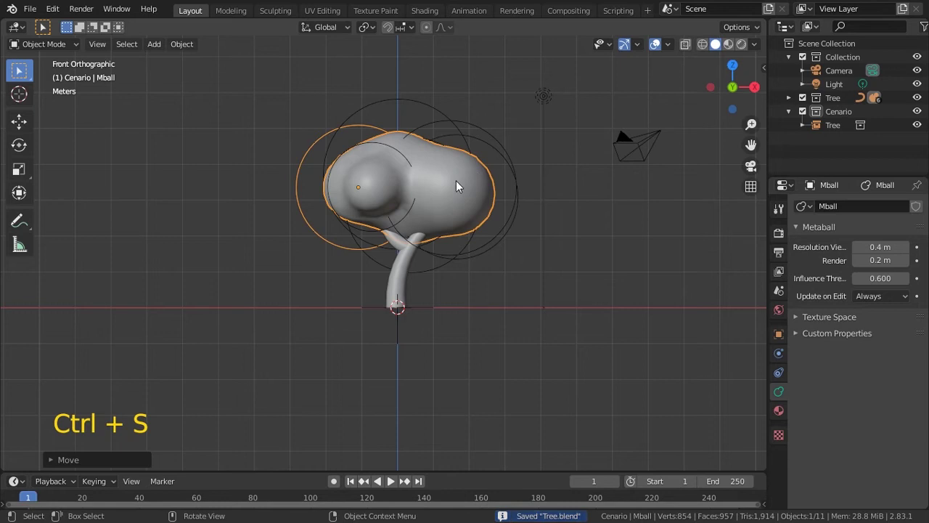
middle_click(458, 203)
middle_click(370, 175)
left_click(343, 180)
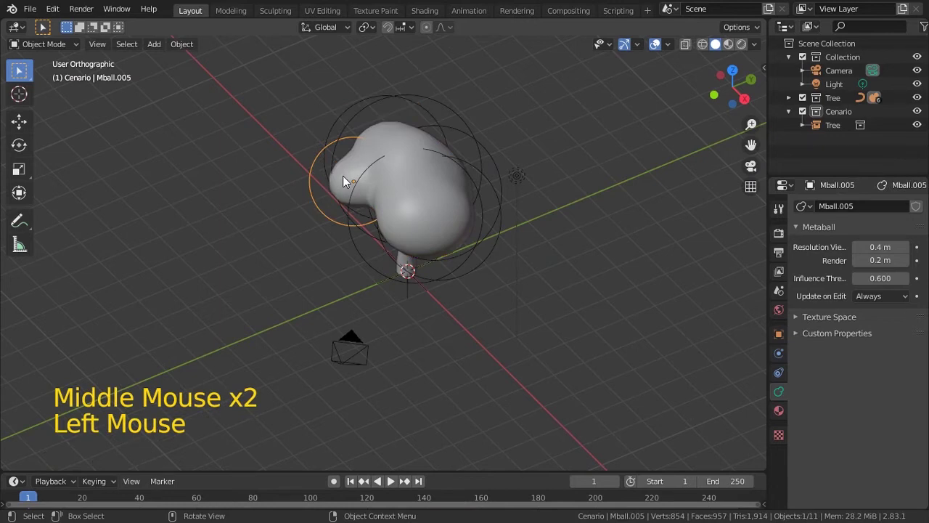
key("g")
middle_click(394, 185)
key("KP_1")
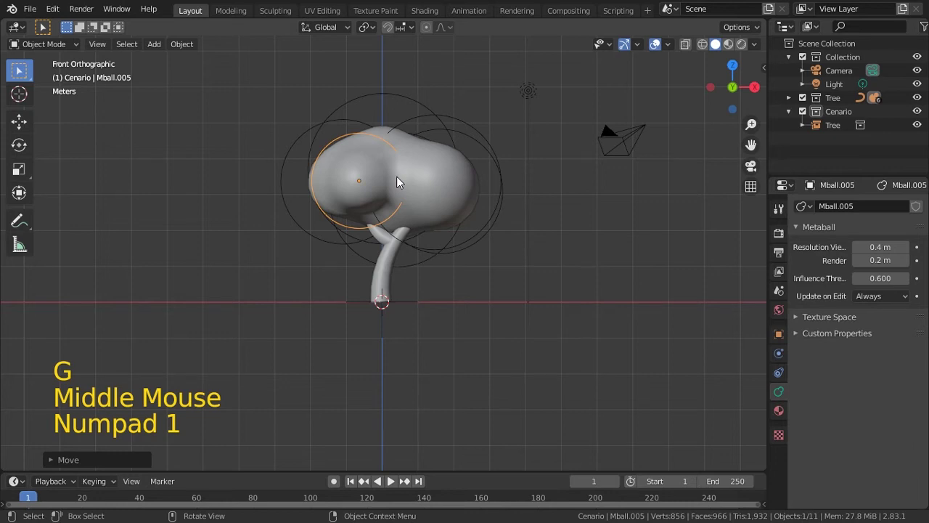
Convert the metaball canopy into a single mesh object.
left_click(192, 48)
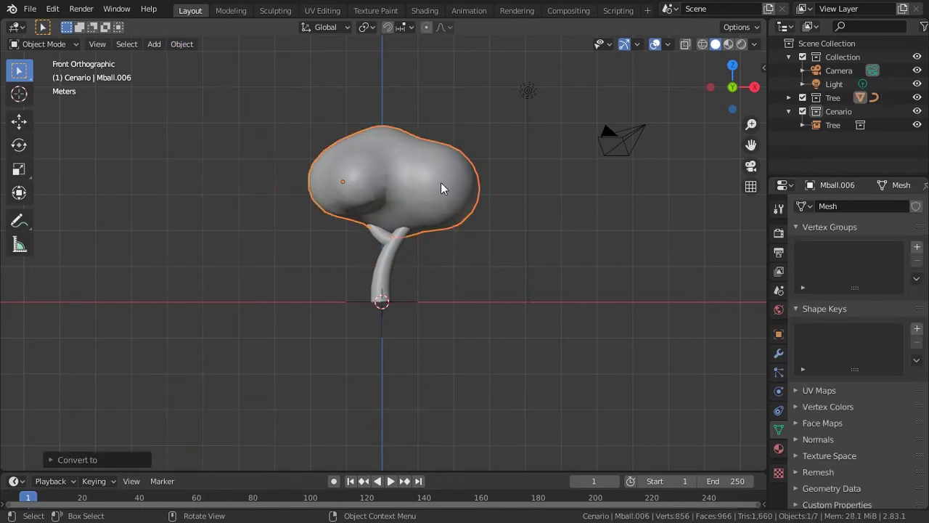
key("g")
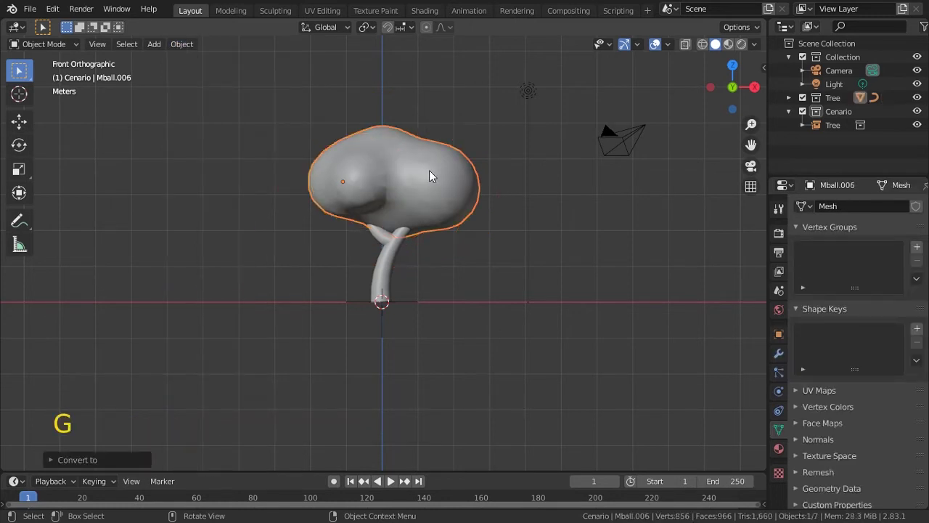
Duplicate the Tree instance in Cenario into three trees laid out side by side.
left_click(796, 121)
left_click(488, 241)
key("shift+d")
left_click(420, 205)
key("shift+d")
Enlarge and slightly rotate the rightmost tree copy, then select the middle one.
key("s")
key("g")
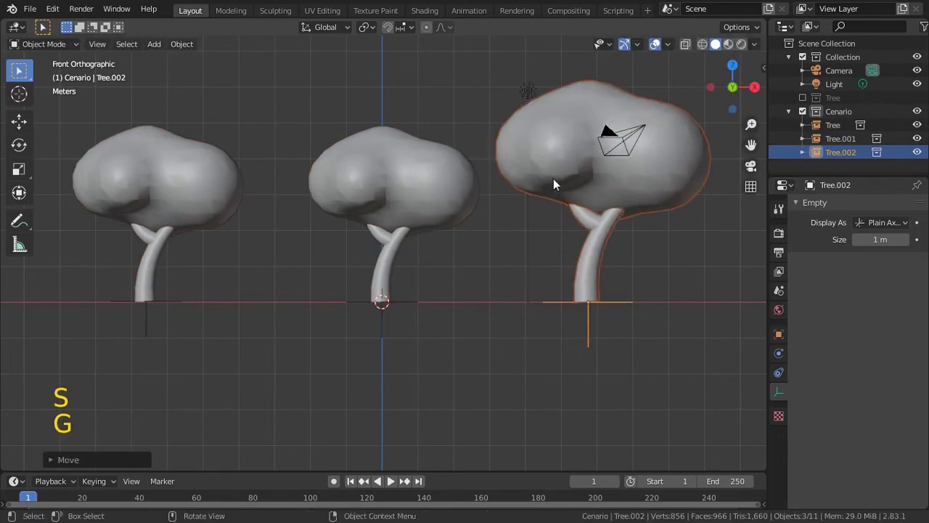
key("r")
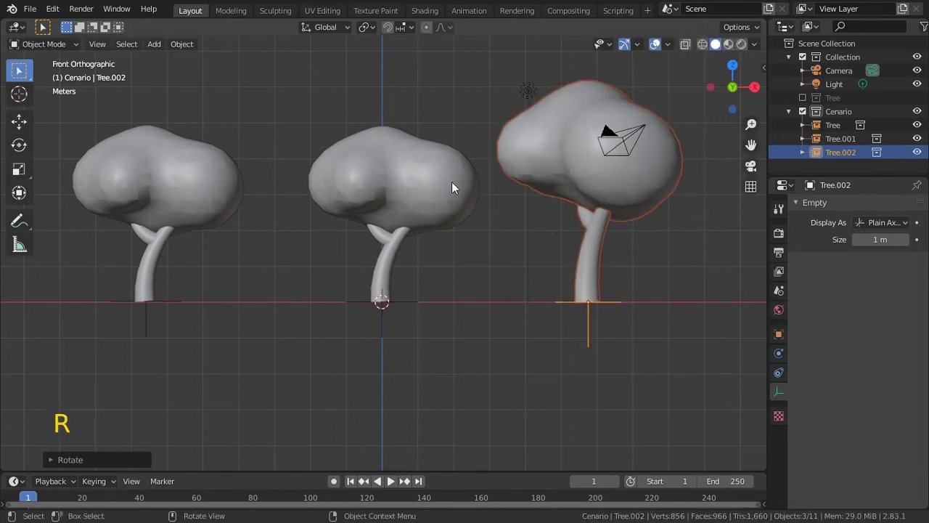
left_click(500, 246)
left_click(460, 196)
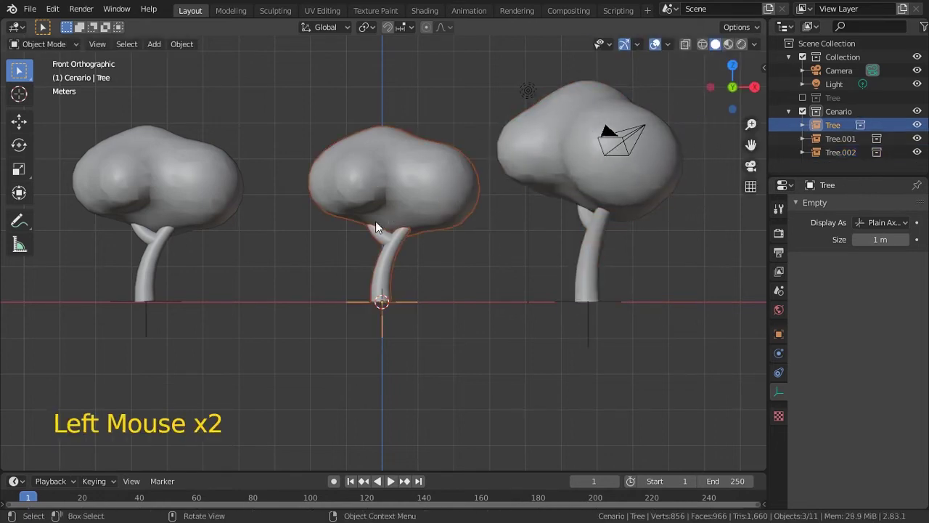
Exclude Cenario to show the original tree, save Tree.blend, and select trunk plus canopy.
left_click(806, 100)
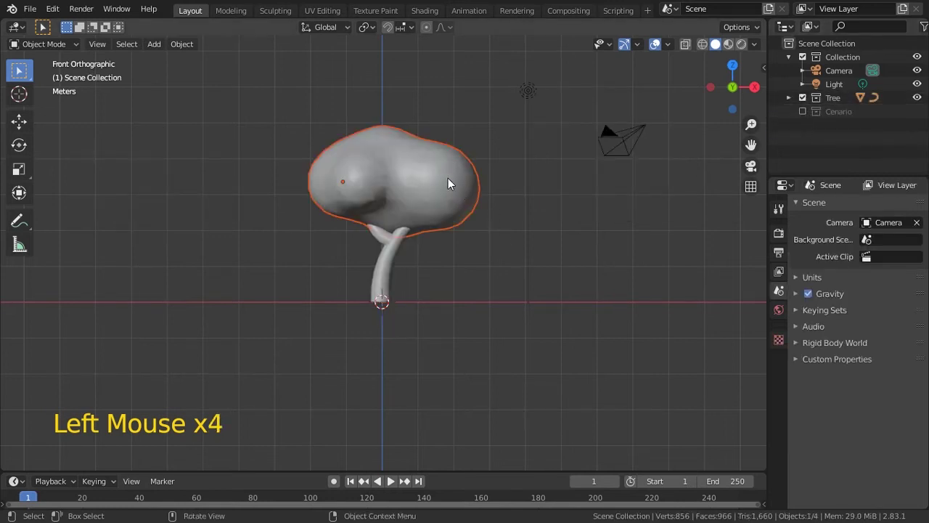
left_click(395, 265)
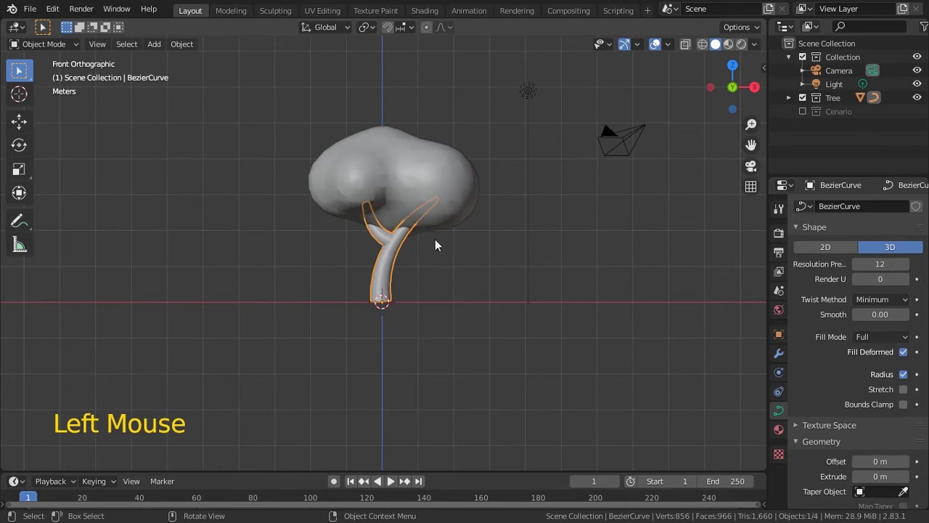
key("ctrl+s")
key("Tab")
key("Tab")
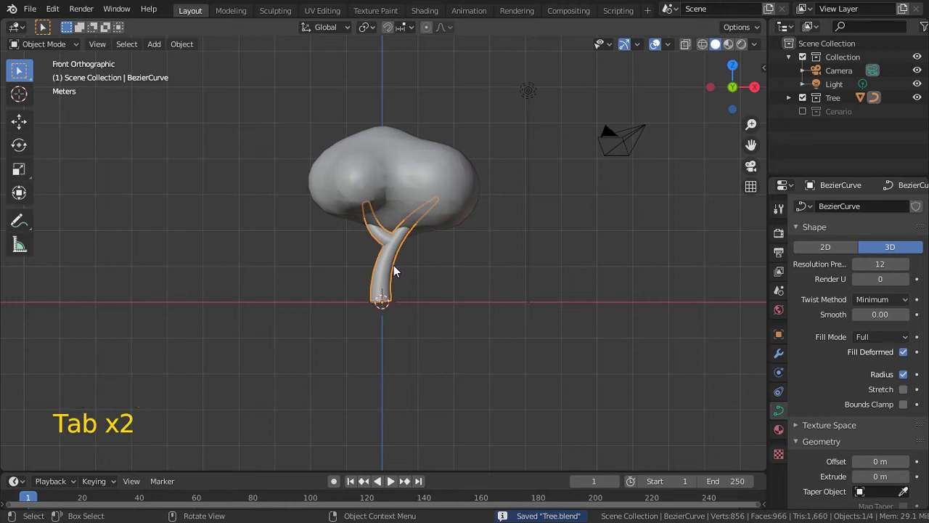
left_click(261, 93)
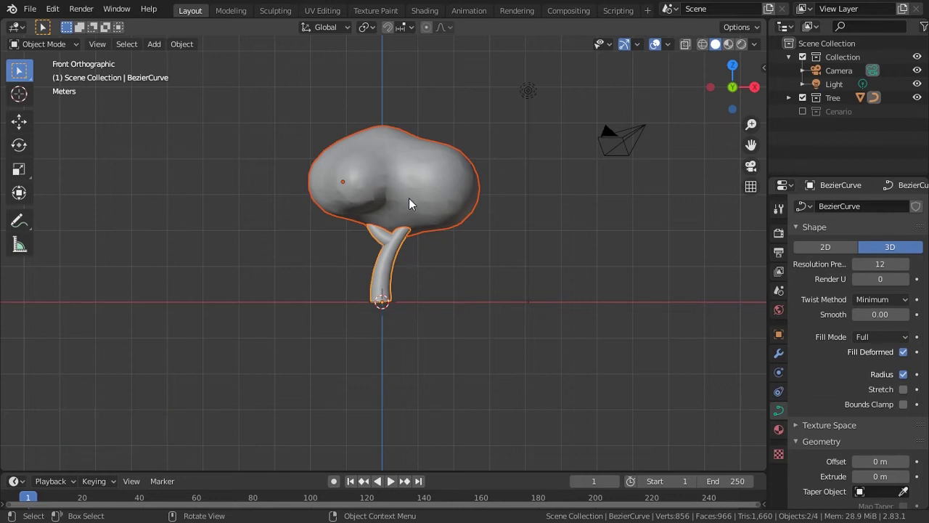
Duplicate trunk and canopy into a new Tree2 collection centred in place, and save.
key("shift+d")
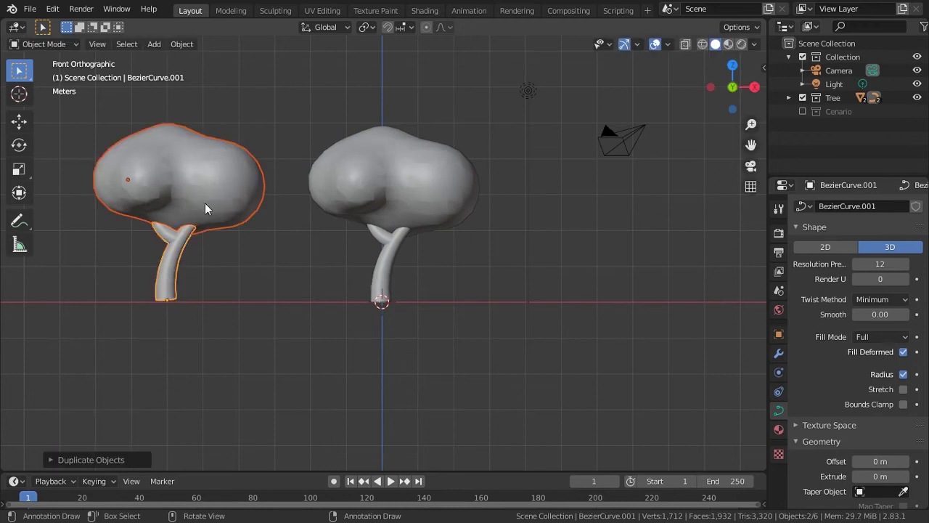
key("m")
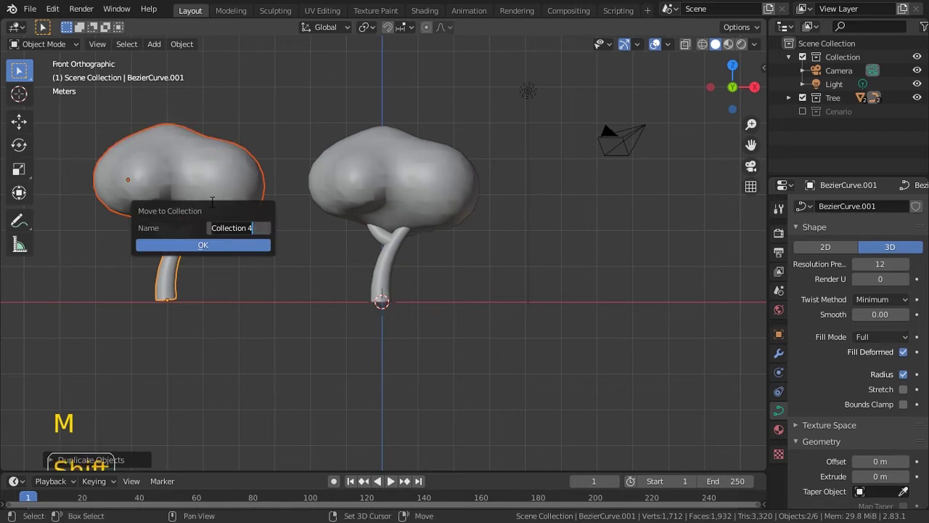
key("e")
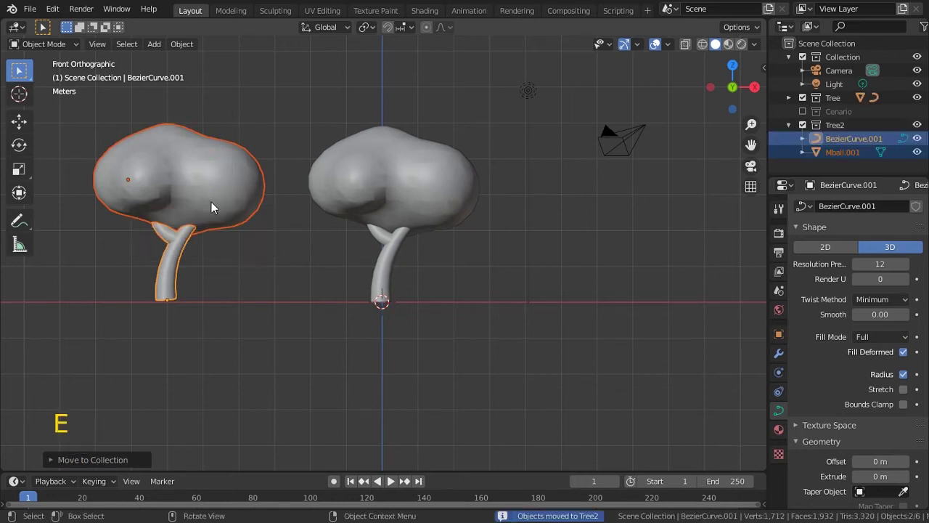
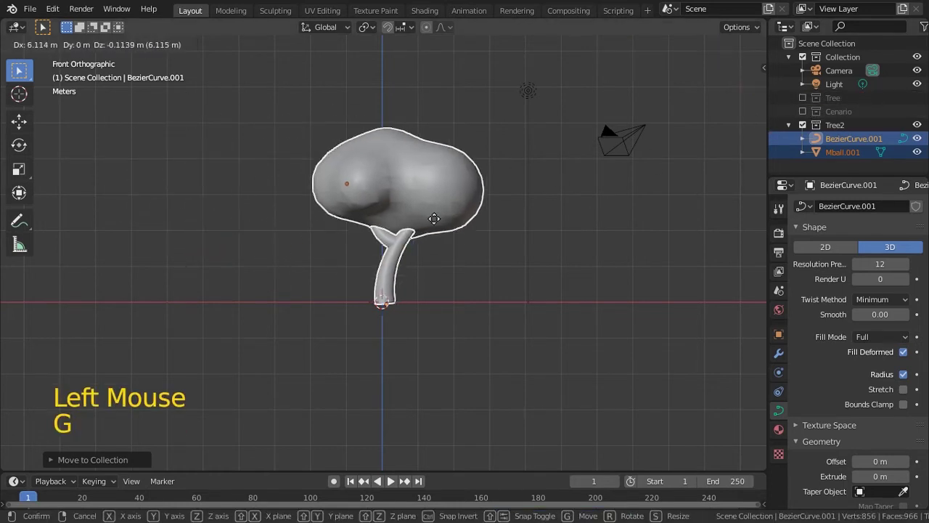
key("r")
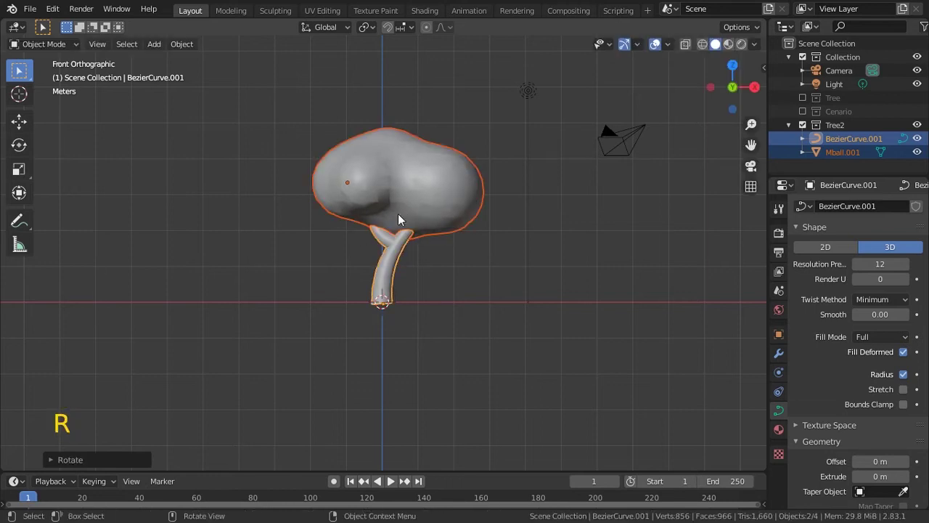
key("ctrl+s")
Select the Tree2 trunk curve and canopy together and attempt to join them.
left_click(395, 256)
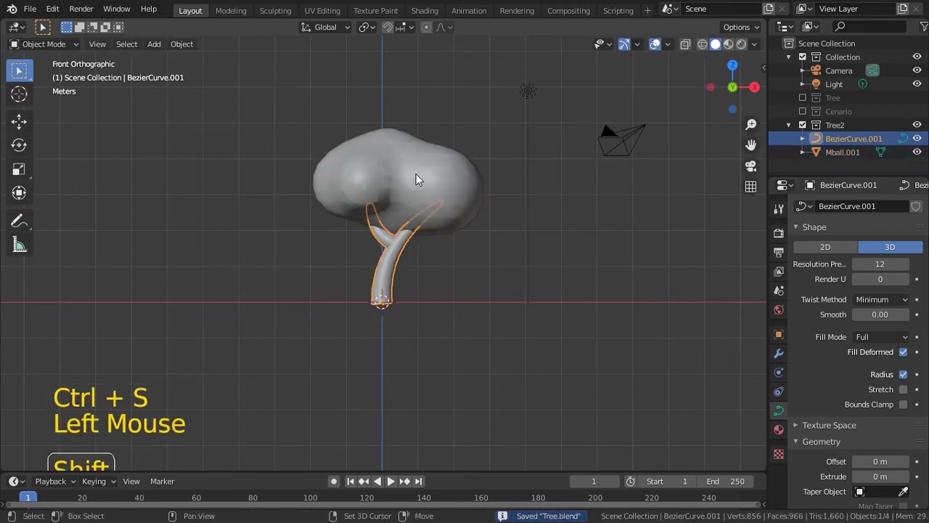
left_click(434, 203)
left_click(473, 199)
left_click(405, 257)
key("ctrl+j")
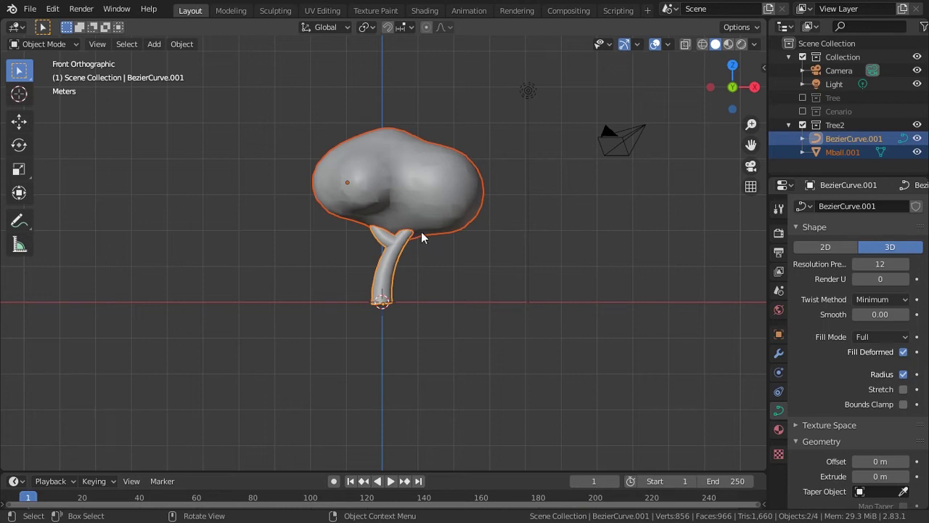
Convert the trunk curve to mesh and join it with the canopy into Mball.001.
left_click(400, 264)
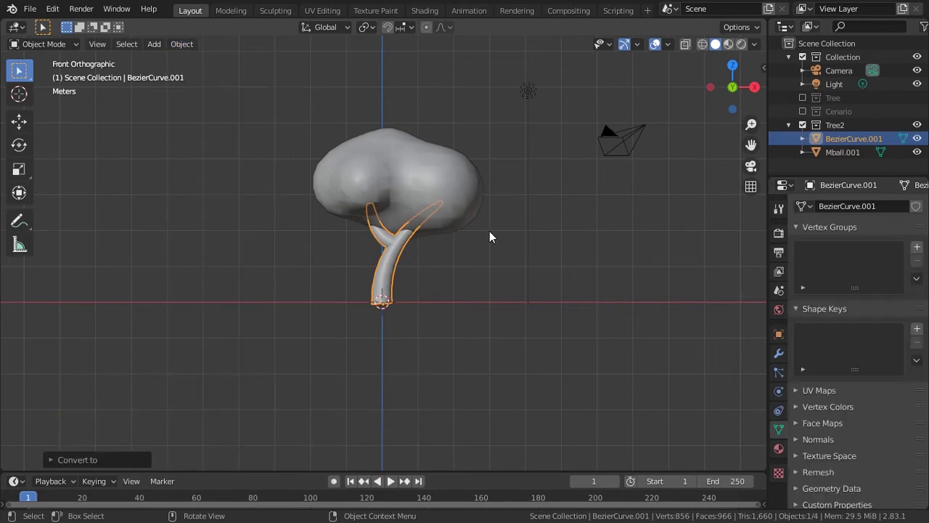
key("Tab")
key("Tab")
left_click(431, 178)
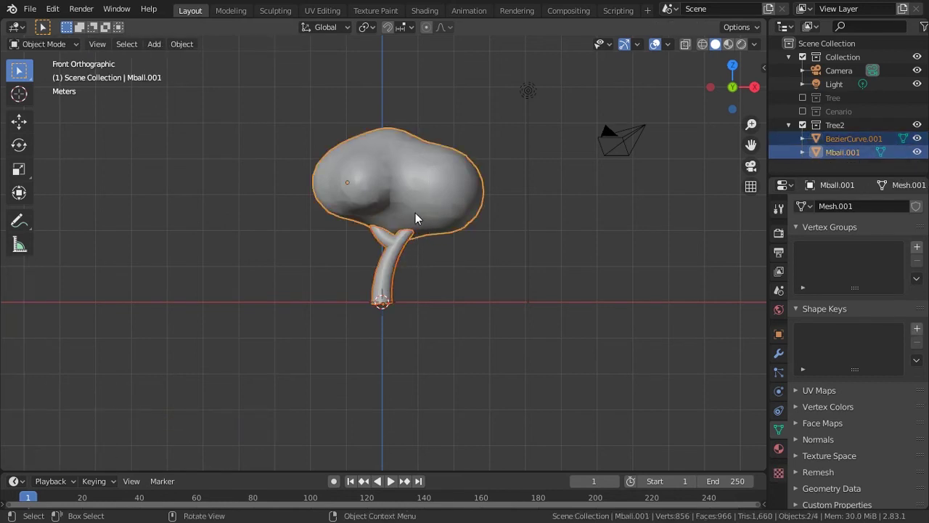
key("ctrl+j")
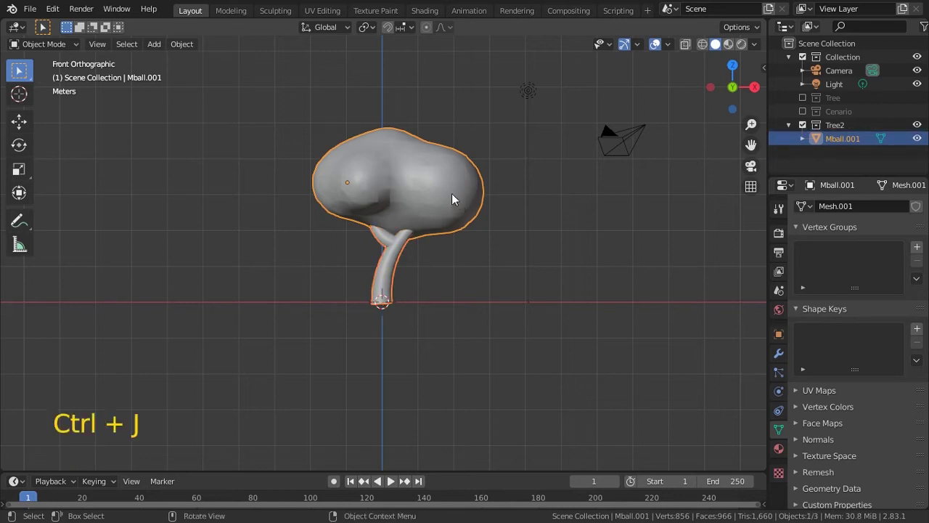
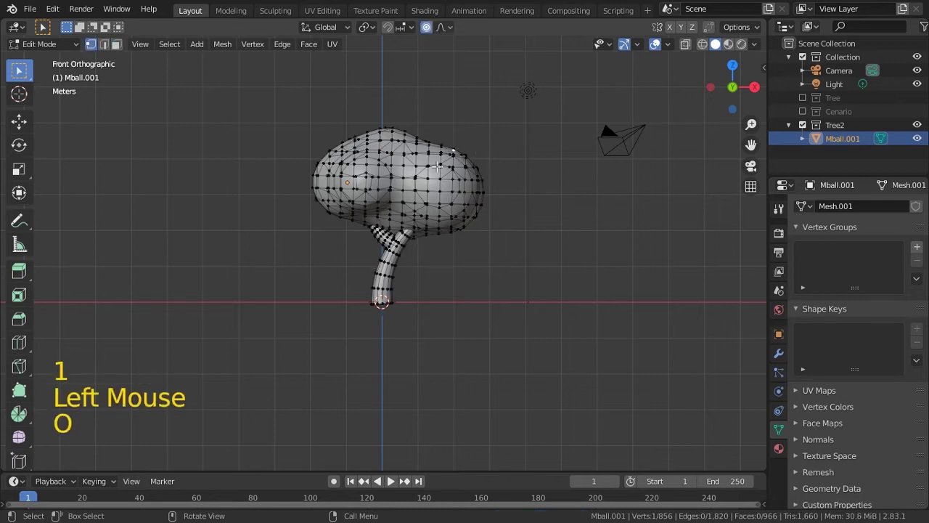
Reshape canopy vertices near the trunk junction with proportional editing, then leave Edit Mode.
key("g")
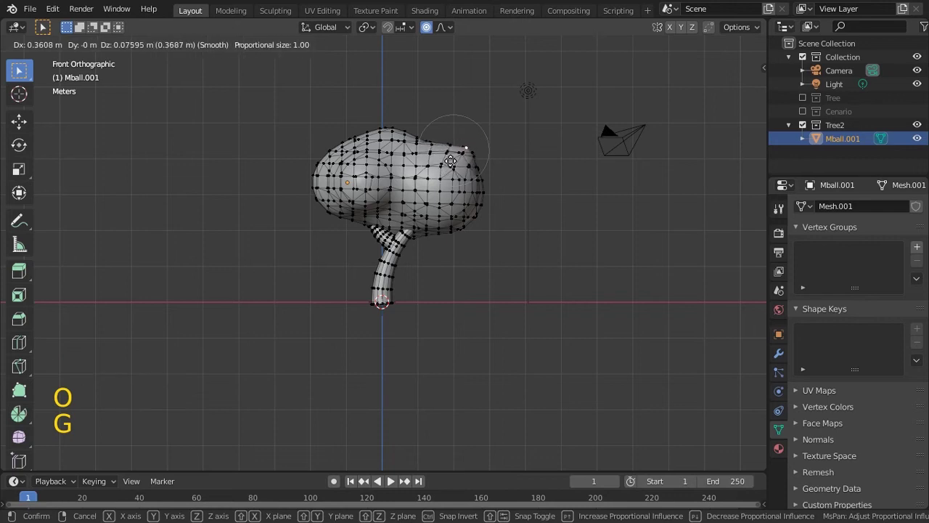
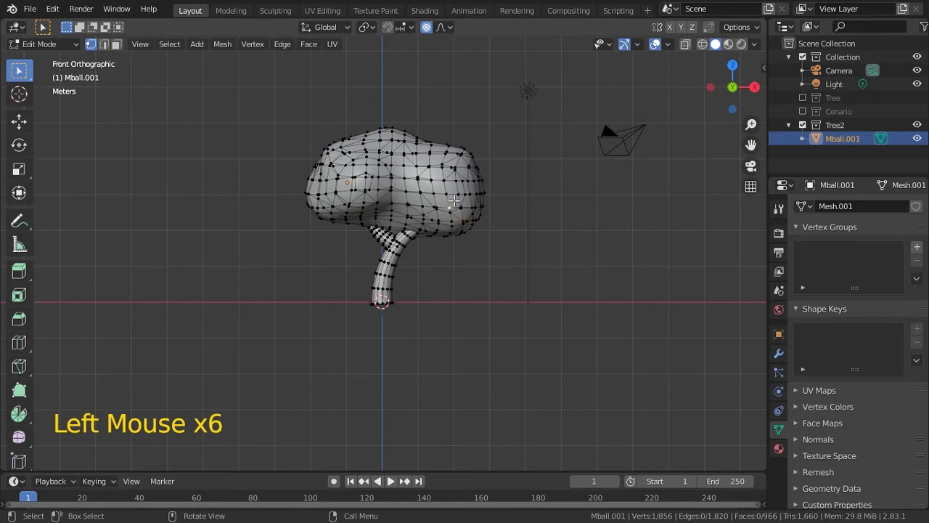
key("g")
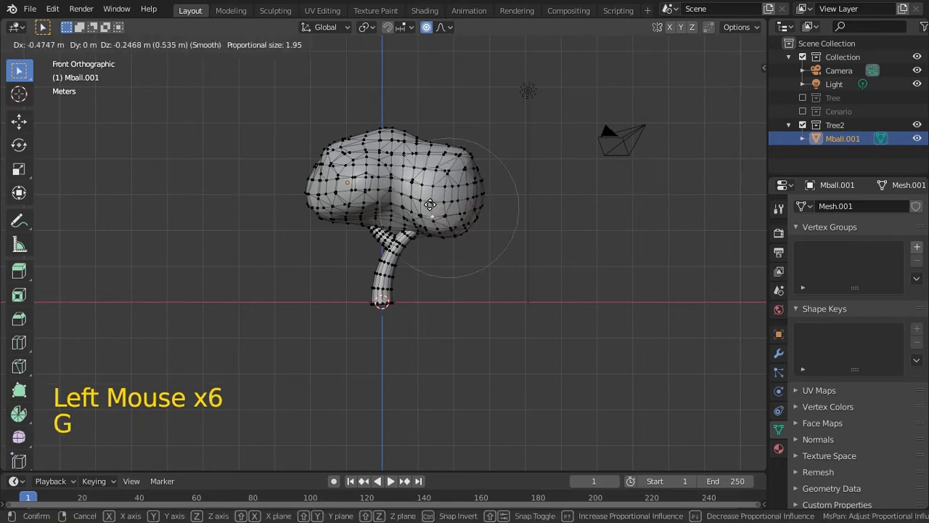
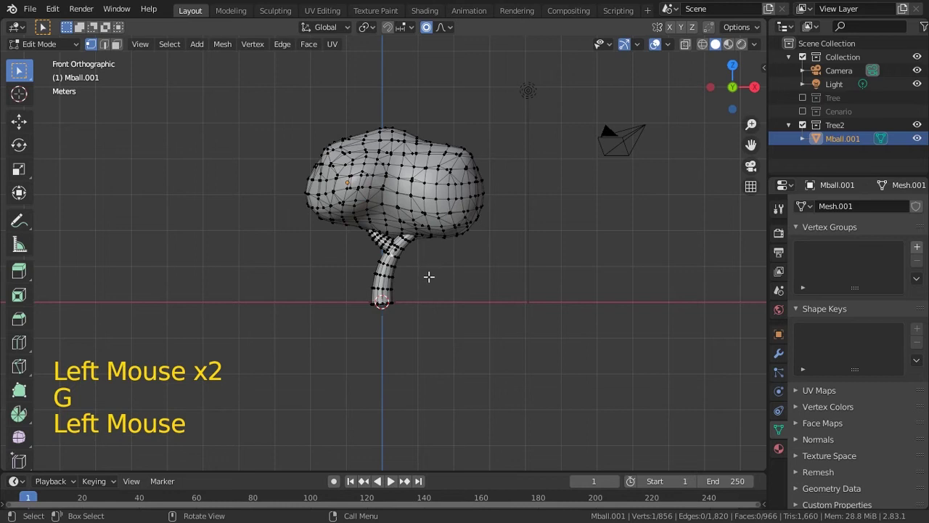
key("r")
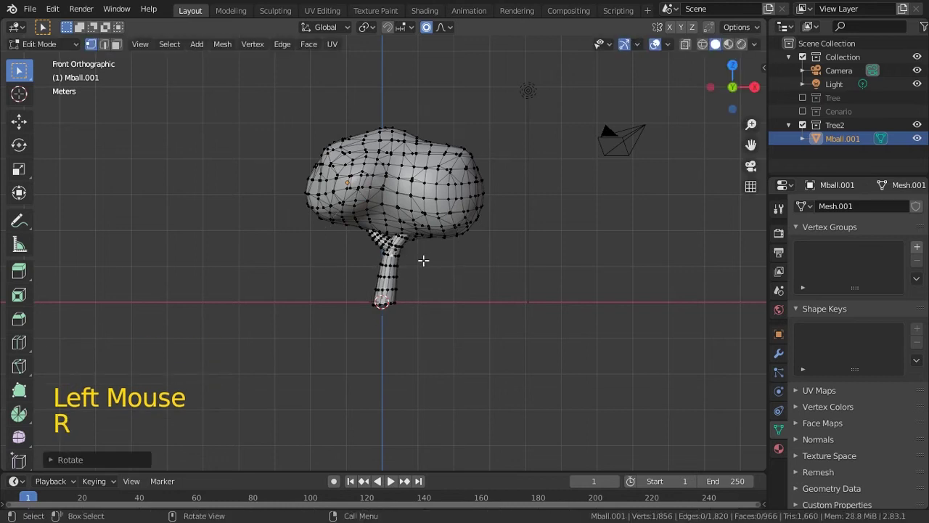
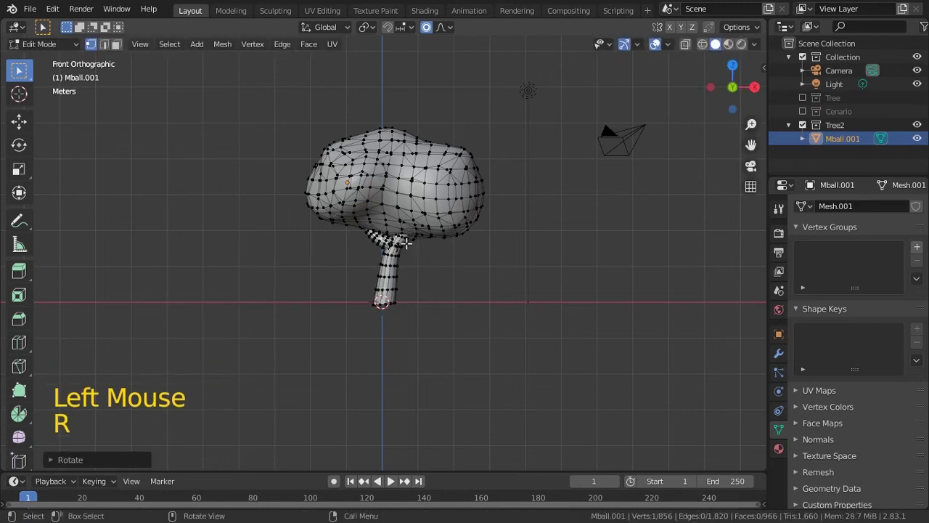
key("Tab")
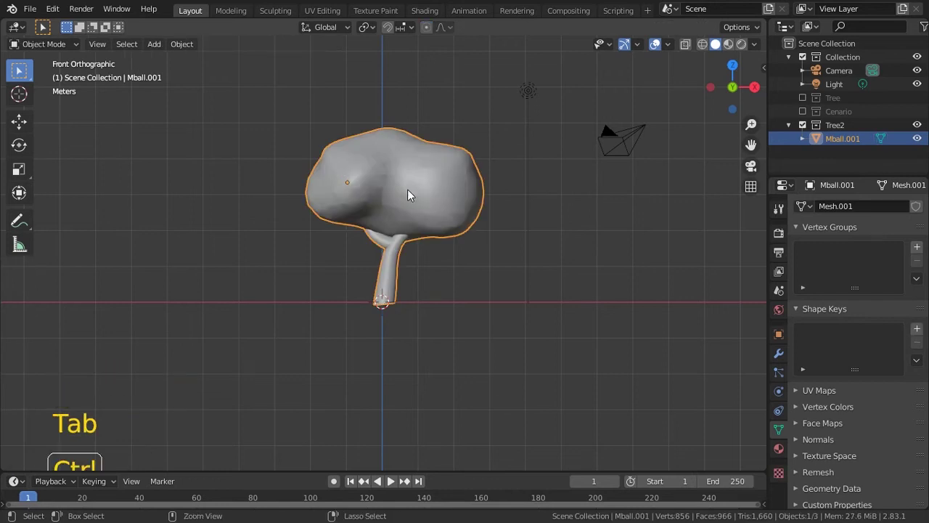
Rename the joined tree object to Arvr02 and save Tree.blend again.
key("ctrl+s")
middle_click(388, 219)
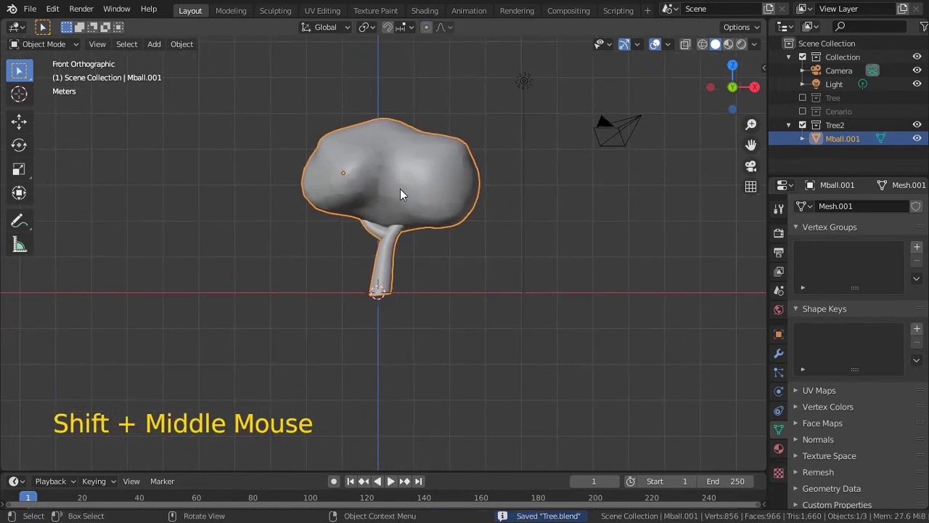
key("F2")
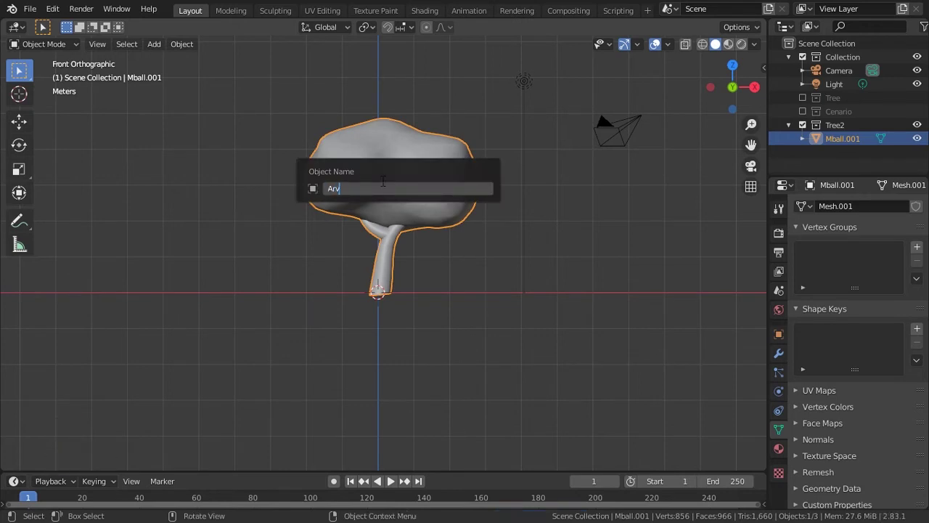
key("Return")
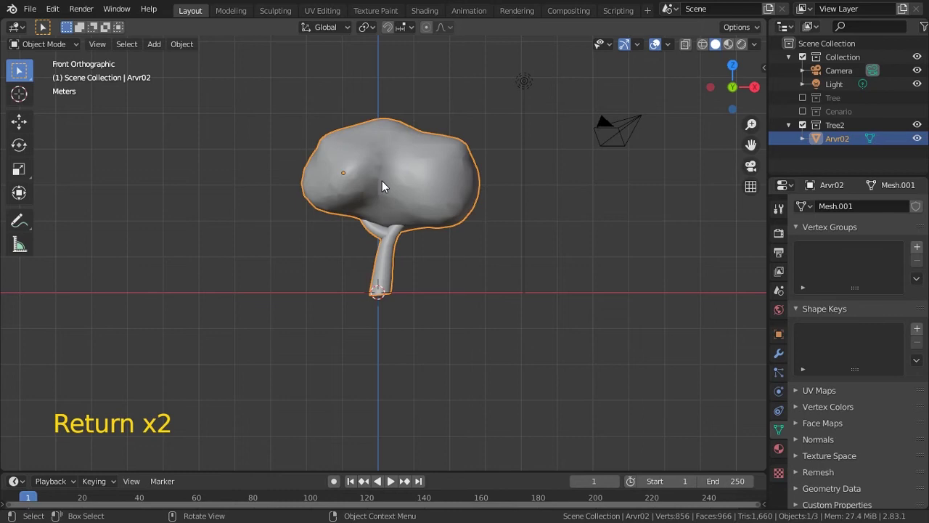
key("ctrl+s")
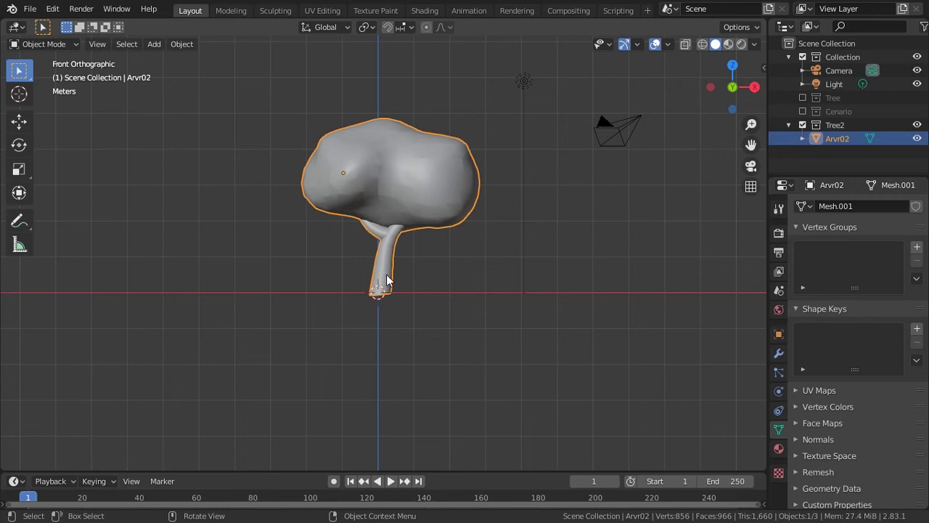
Duplicate the original trunk and canopy into a new collection named Tree3.
key("ctrl+s")
left_click(806, 124)
left_click(807, 98)
left_click(392, 249)
left_click(280, 104)
key("shift+d")
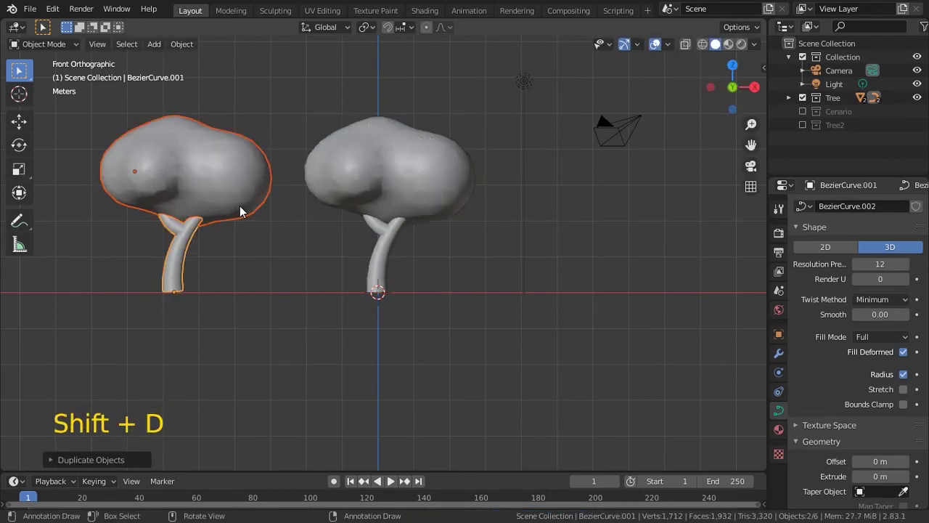
key("m")
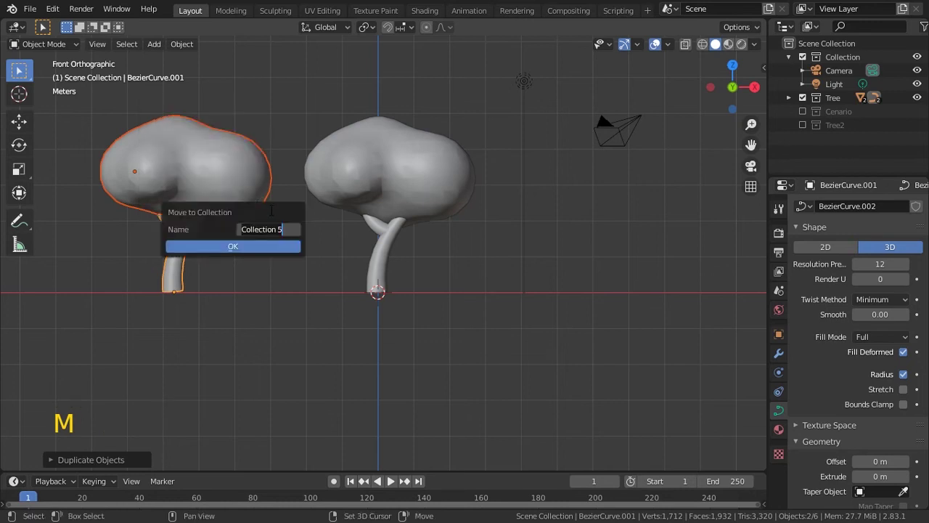
key("e")
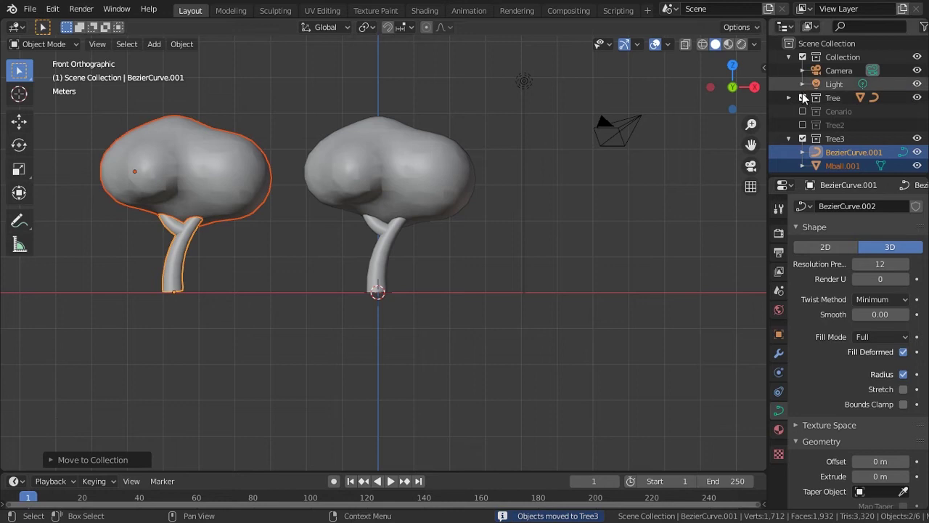
Exclude the Tree collection, reset the copies to the scene centre and select the trunk curve.
left_click(801, 115)
left_click(319, 119)
key("g")
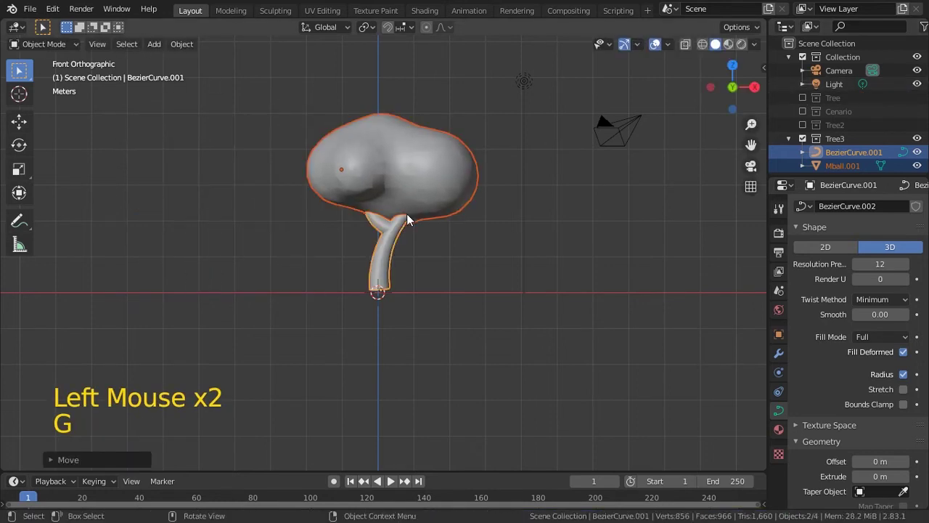
key("g")
left_click(429, 242)
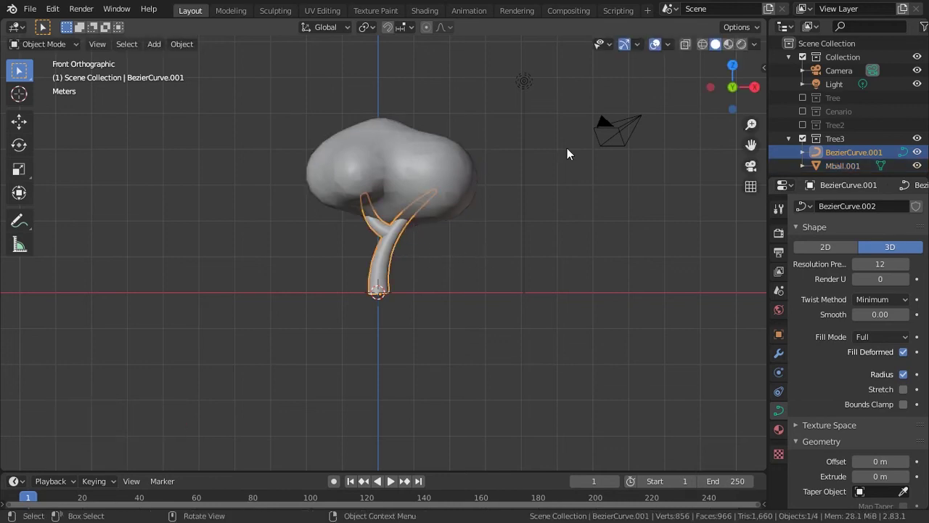
Switch to wireframe shading and set the trunk curve's Resolution Preview U to 4.
left_click(701, 58)
middle_click(440, 297)
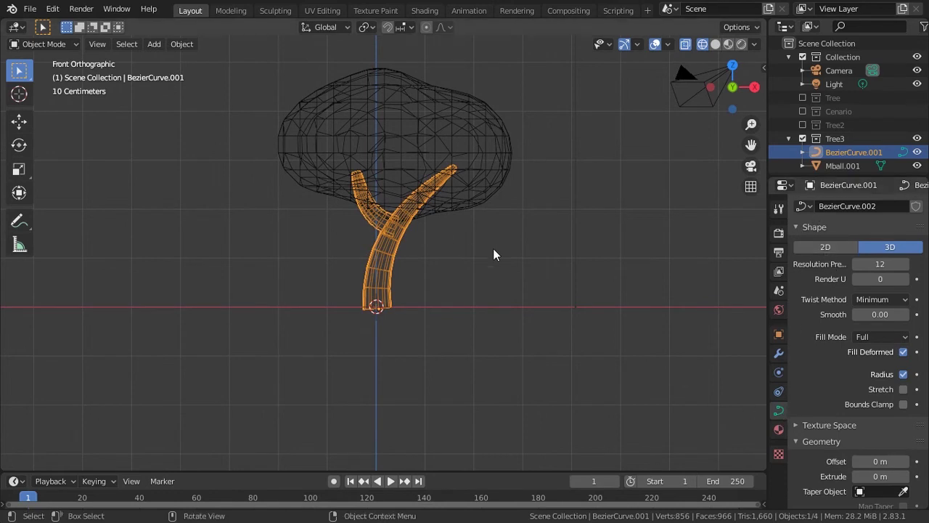
middle_click(829, 255)
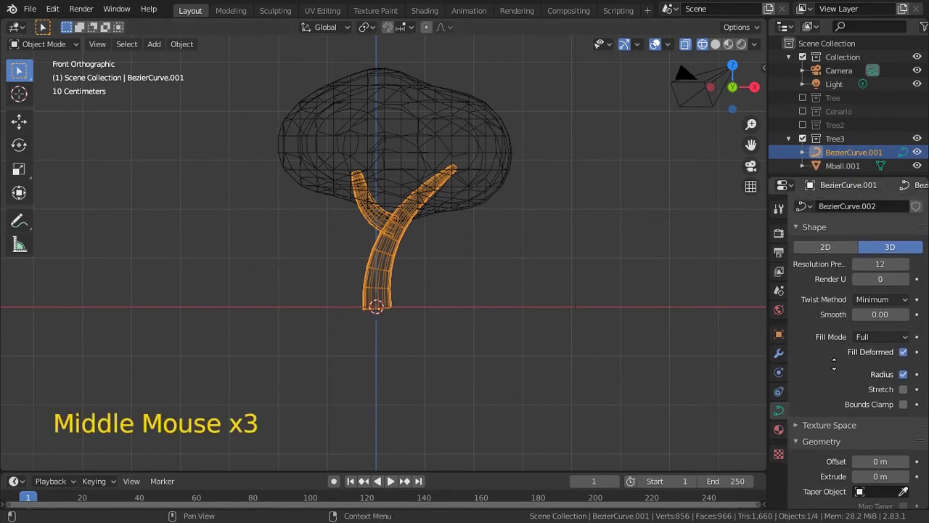
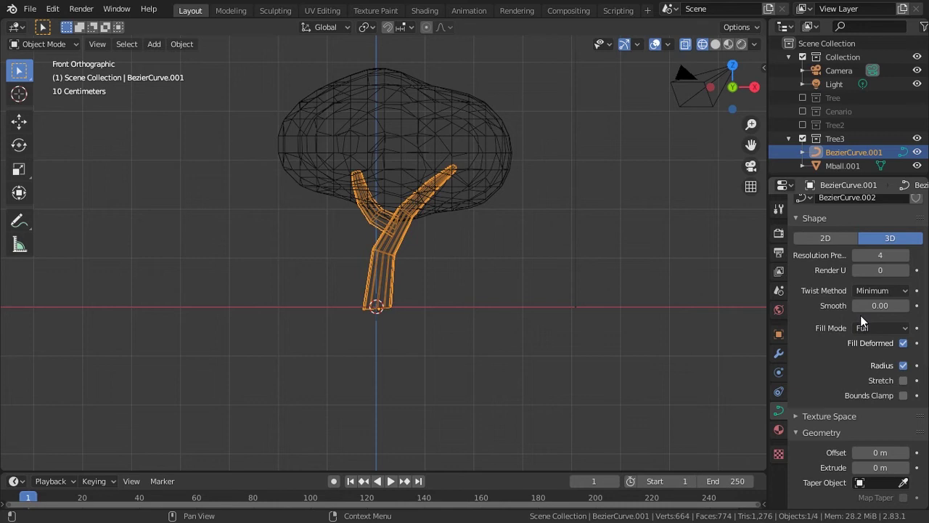
middle_click(830, 344)
middle_click(826, 364)
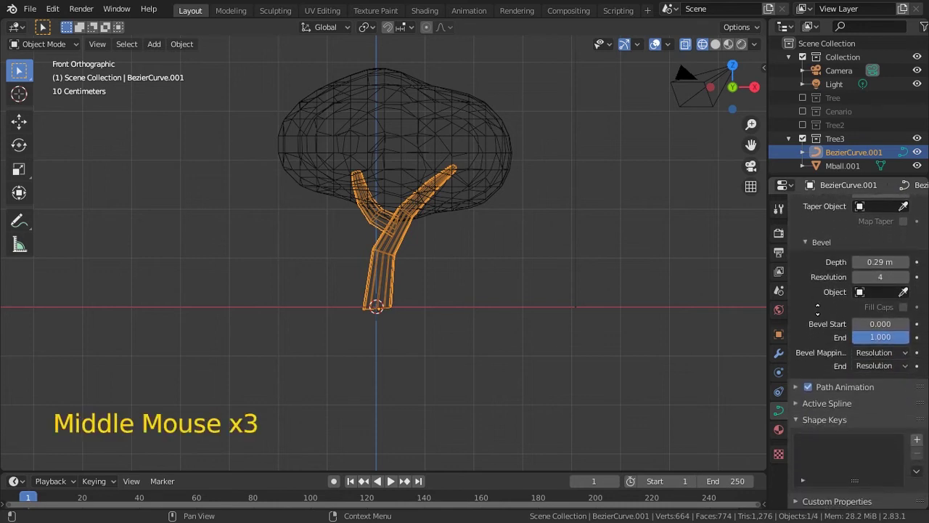
middle_click(819, 281)
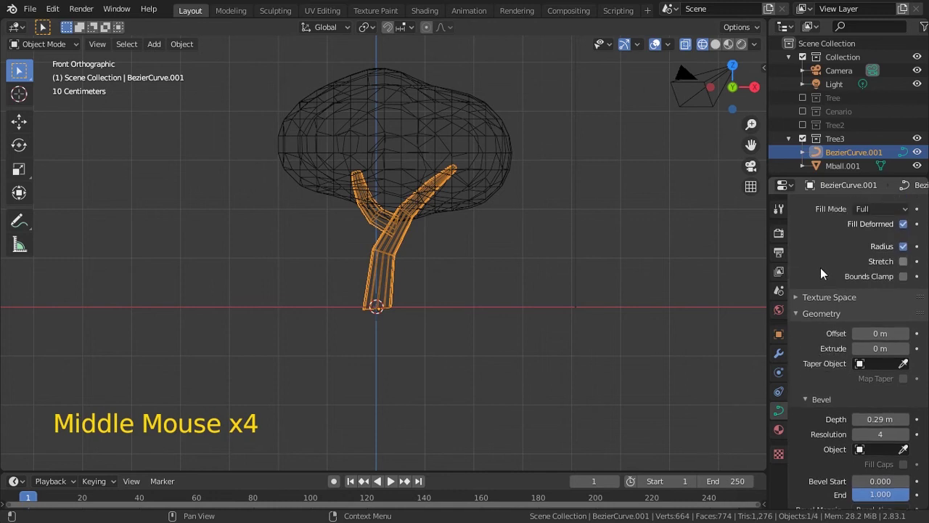
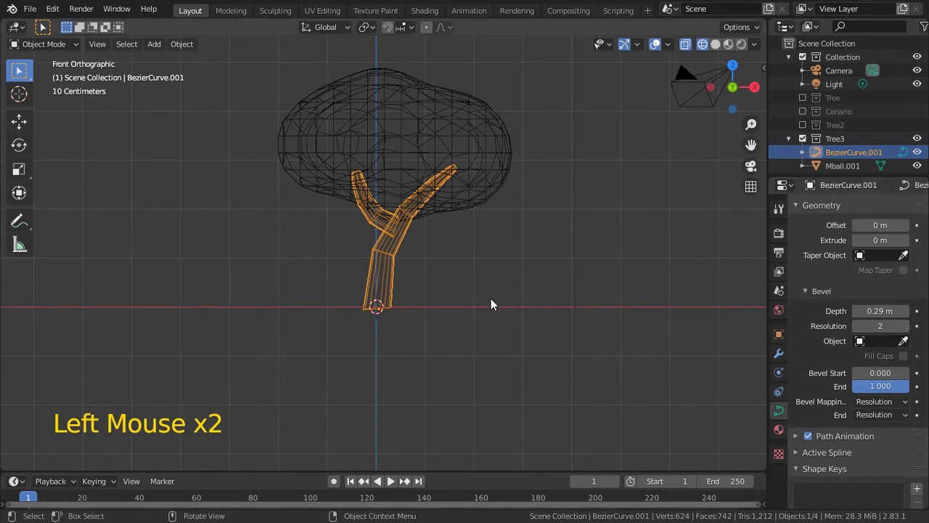
middle_click(492, 306)
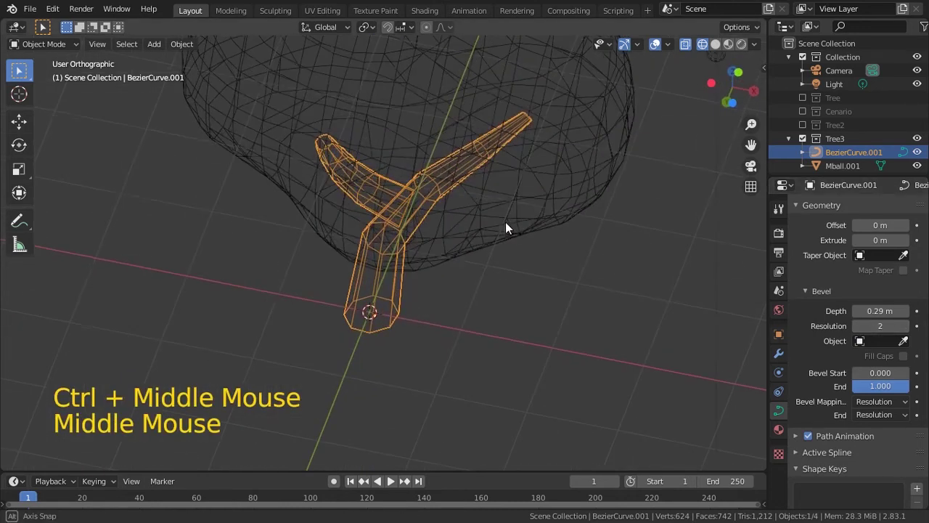
Lower the trunk's Bevel Resolution to 2 and return to the front view.
left_click(864, 327)
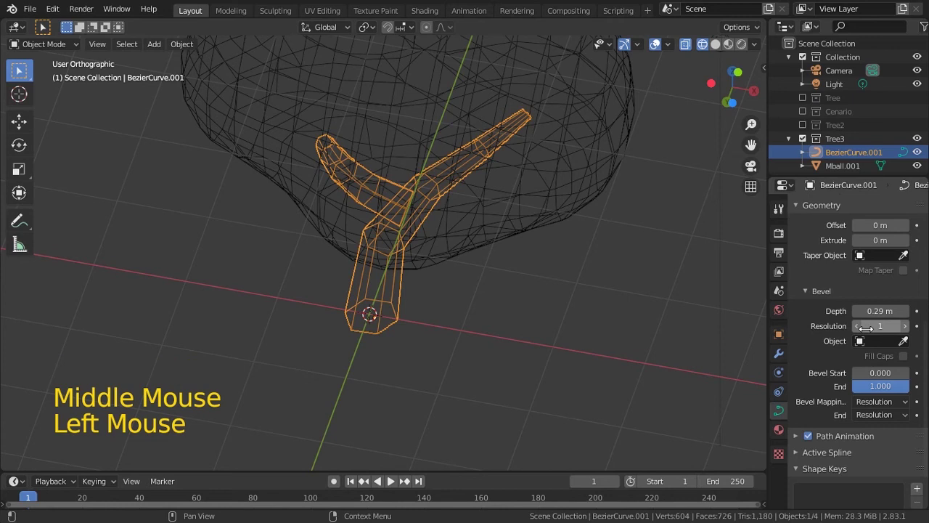
left_click(861, 330)
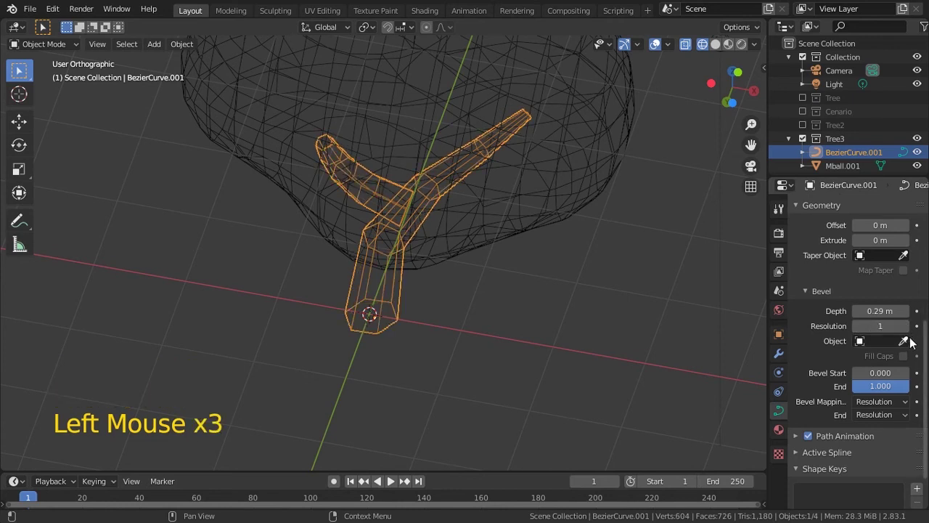
left_click(909, 328)
middle_click(493, 268)
middle_click(475, 309)
key("KP_3")
key("KP_1")
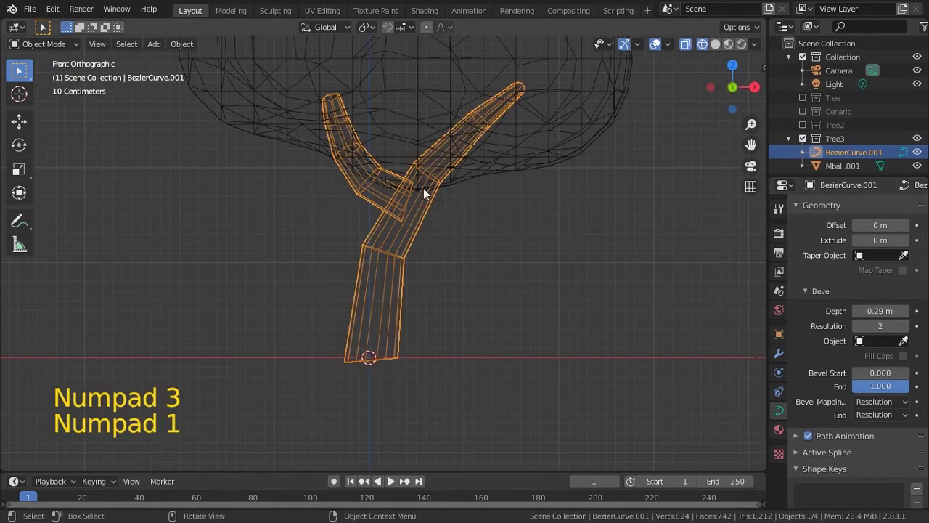
left_click(187, 48)
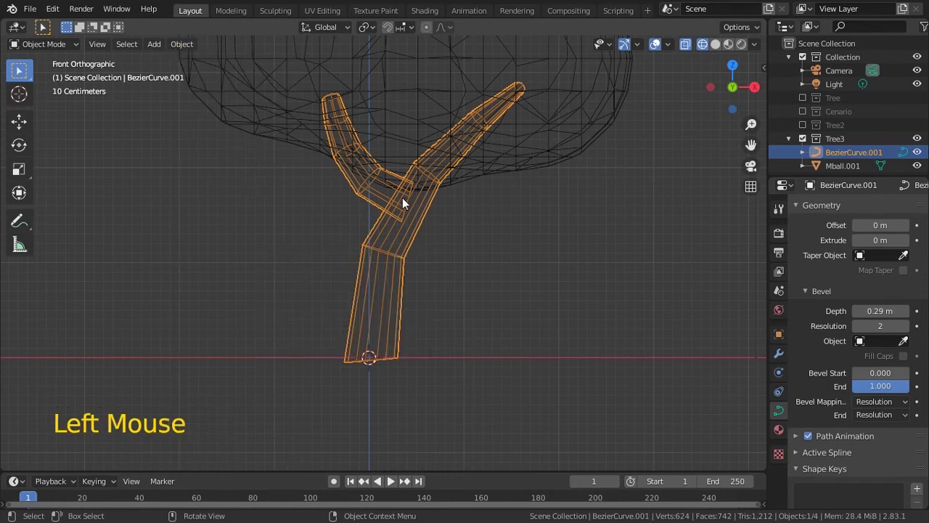
In Edit Mode with solid shading, move branch control points with proportional falloff from the side view.
key("Tab")
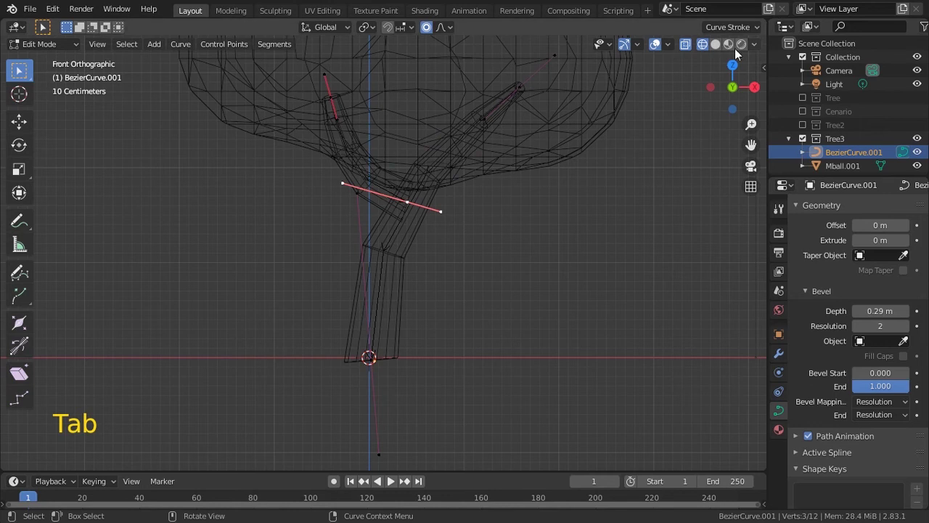
left_click(721, 47)
key("KP_3")
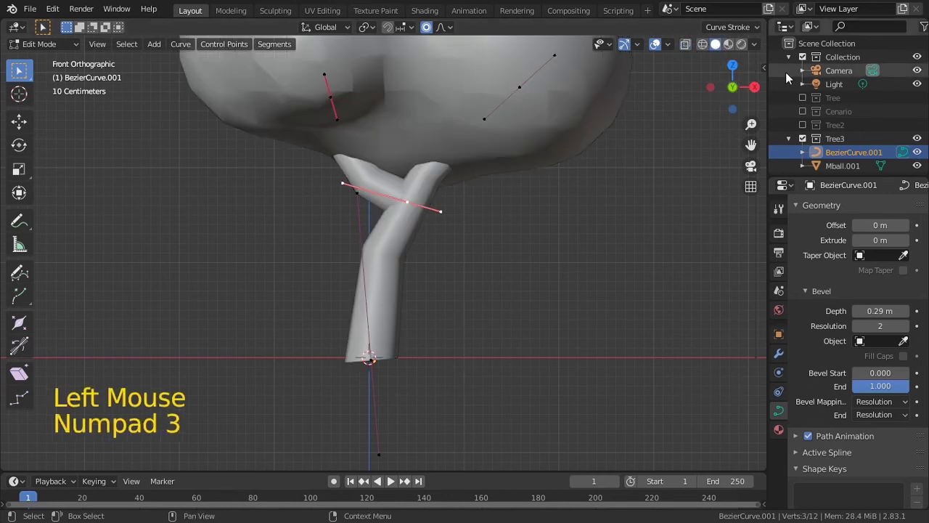
key("KP_1")
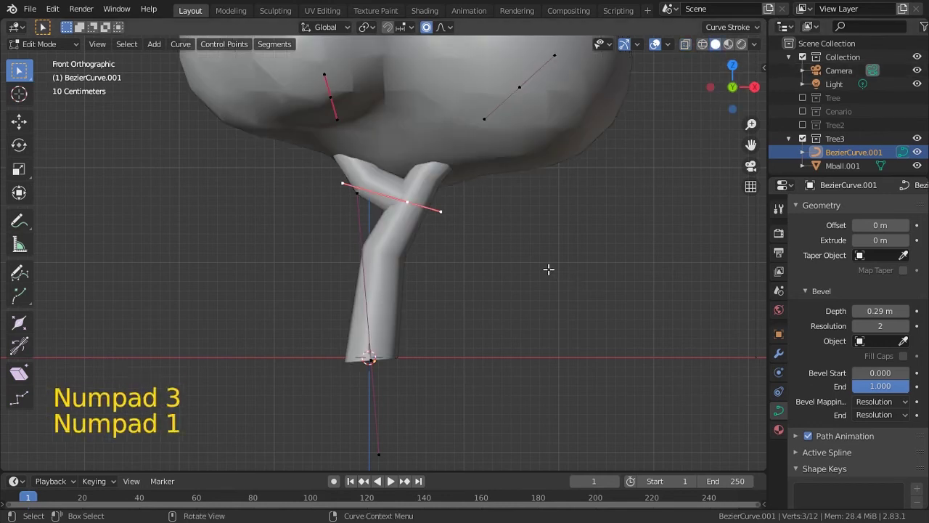
key("KP_3")
key("g")
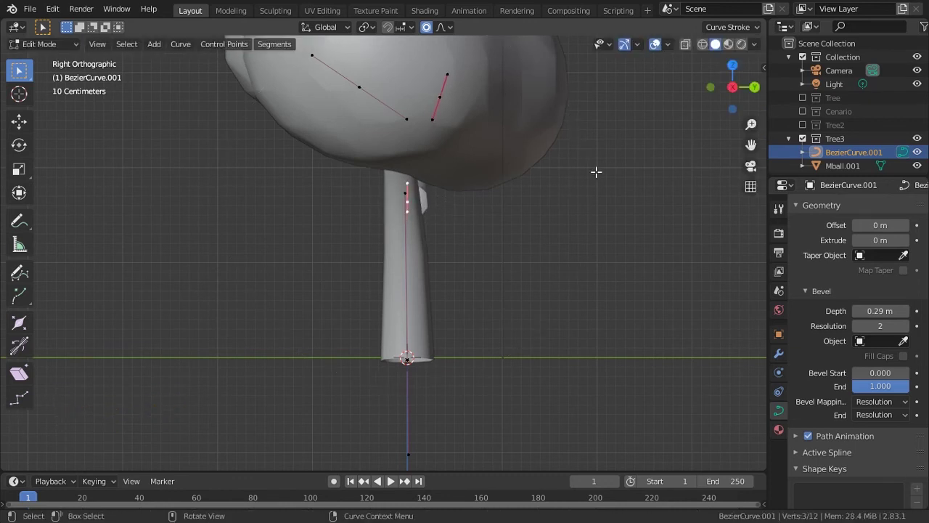
key("g")
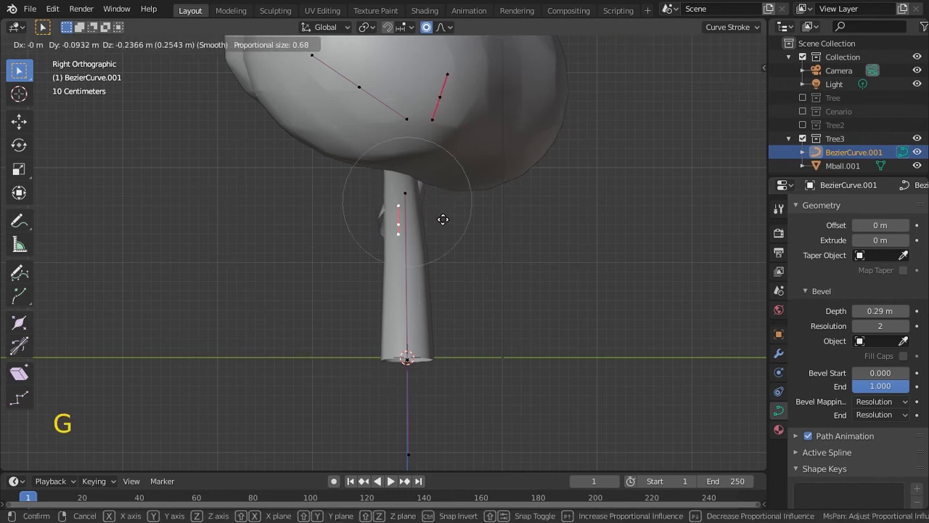
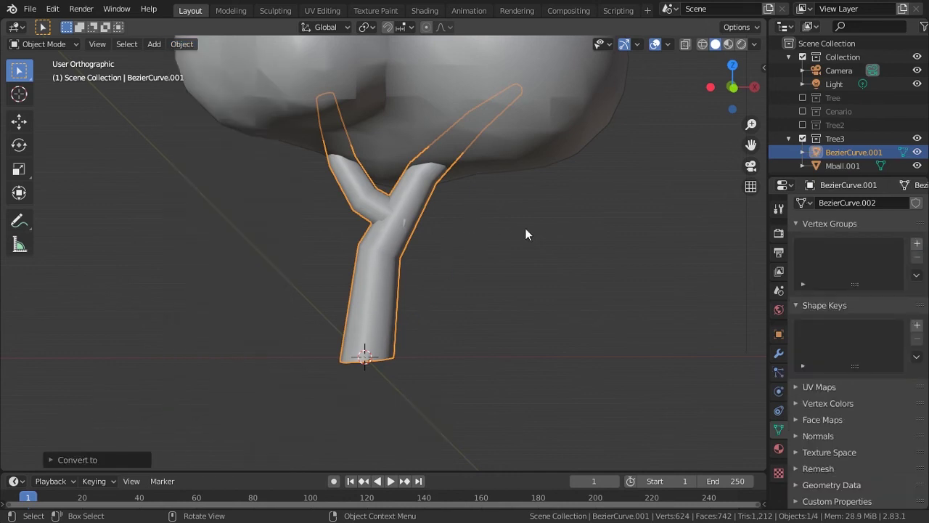
Add a Subdivision Surface modifier at level 2 to the trunk mesh and save.
left_click(787, 358)
left_click(814, 209)
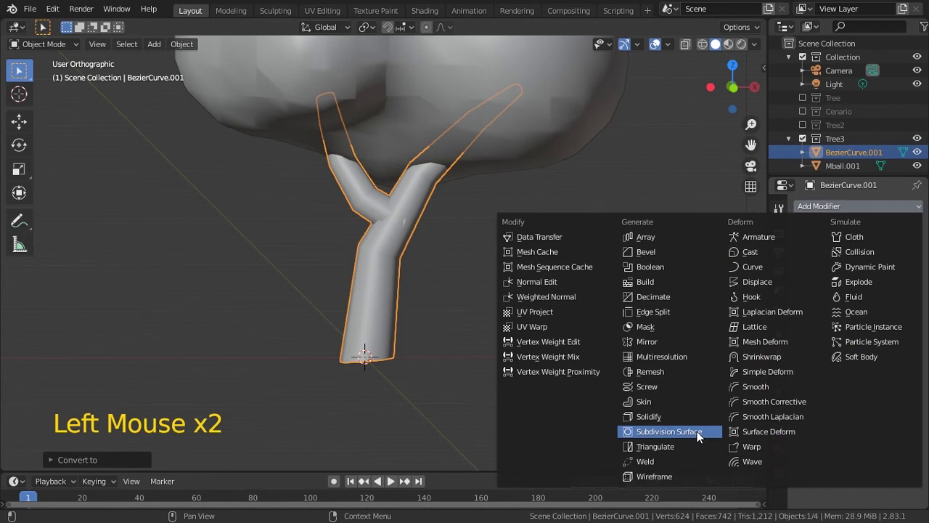
middle_click(505, 291)
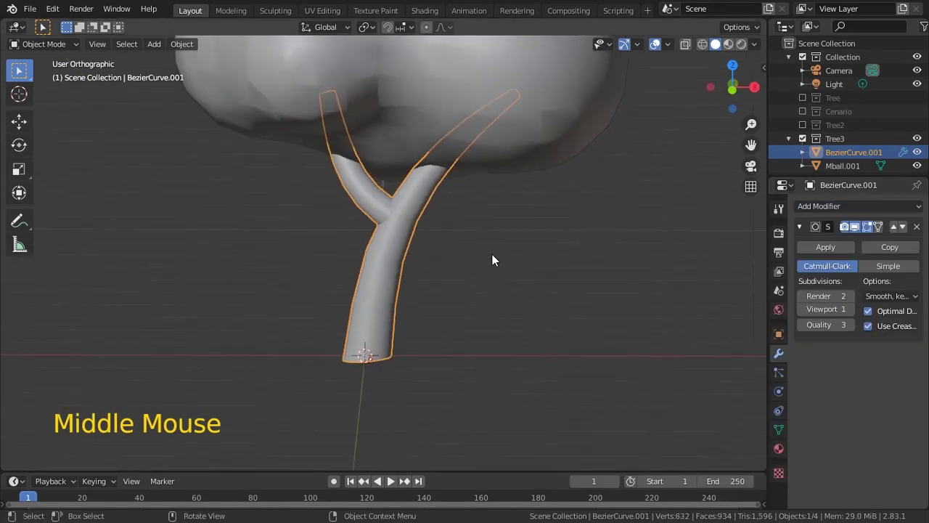
key("KP_1")
left_click(858, 313)
middle_click(473, 283)
key("ctrl+s")
Inspect the trunk, then join it with the canopy into one Mball.001 object and save.
key("Tab")
key("Tab")
middle_click(537, 229)
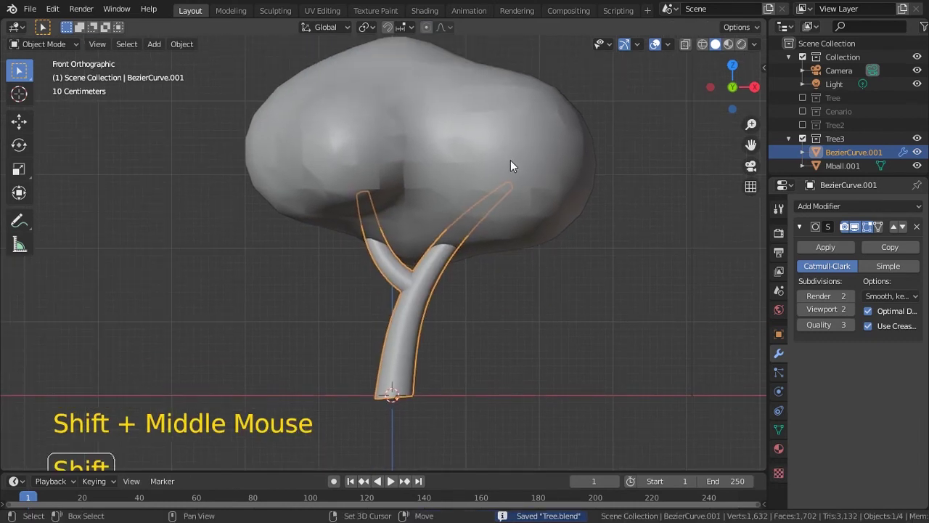
key("ctrl+s")
left_click(514, 165)
key("ctrl+s")
key("ctrl+j")
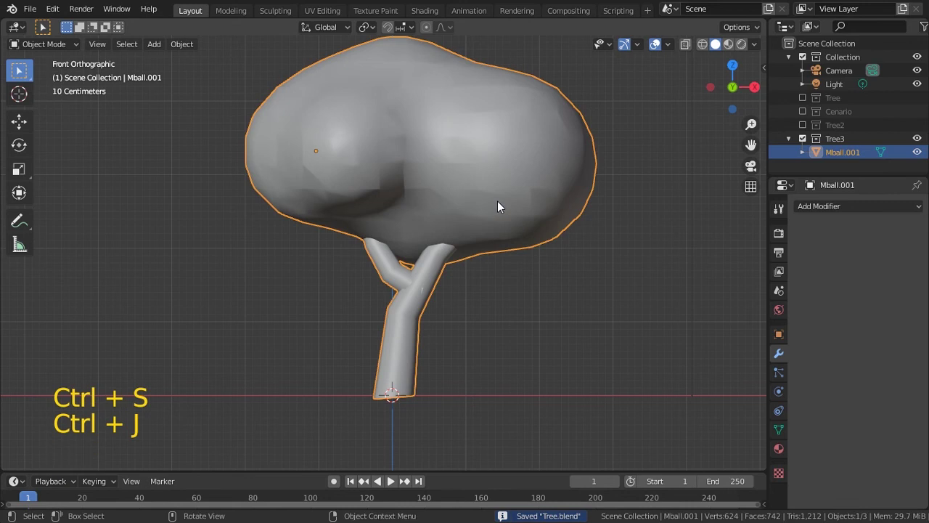
left_click(806, 210)
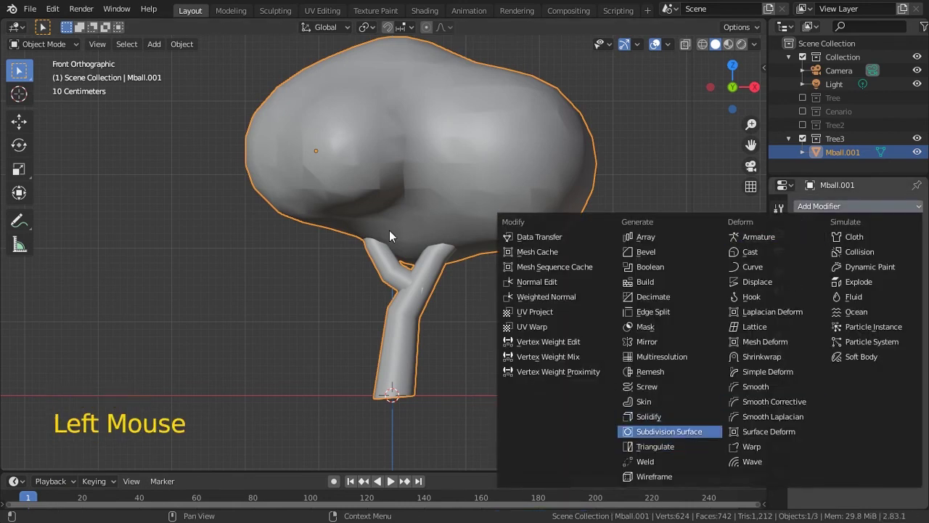
middle_click(451, 231)
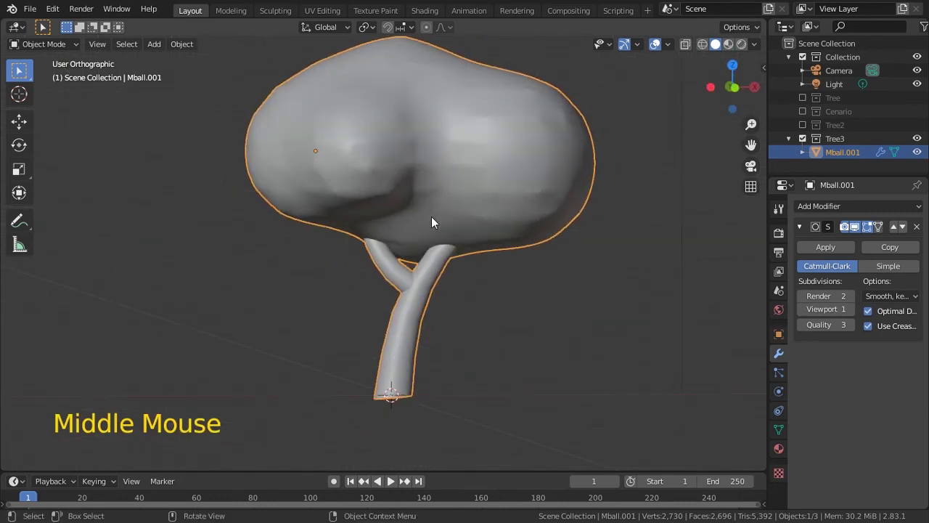
key("ctrl+s")
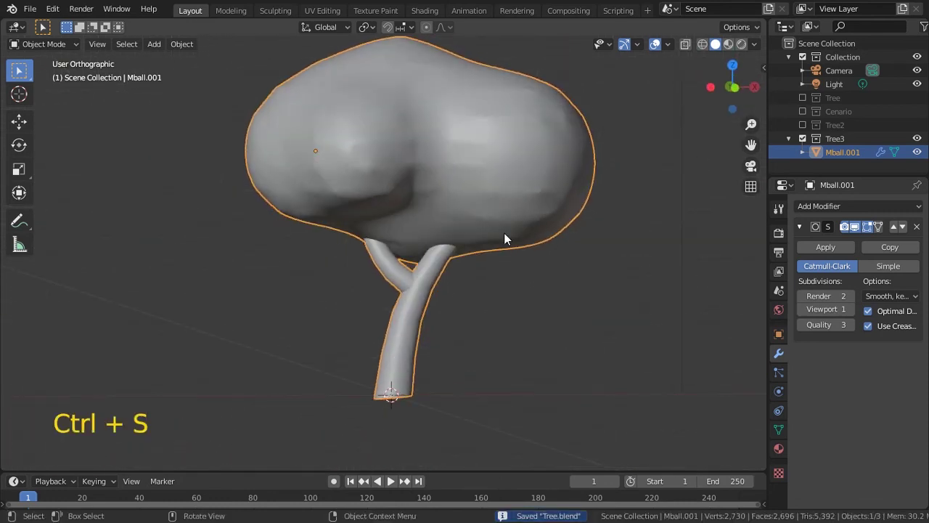
key("ctrl+z")
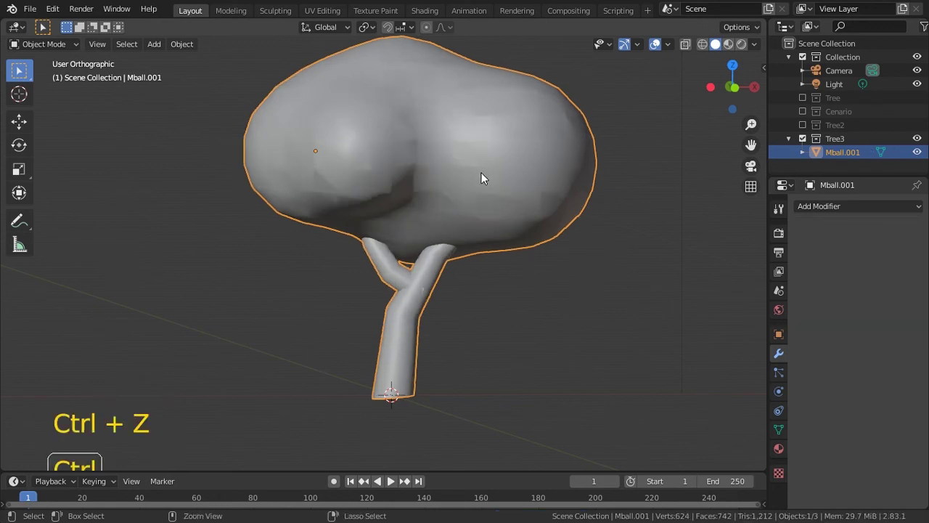
Undo the join, add a Decimate modifier to Mball.001 and view it in wireframe.
key("ctrl+z")
left_click(480, 160)
key("Tab")
key("Tab")
left_click(817, 209)
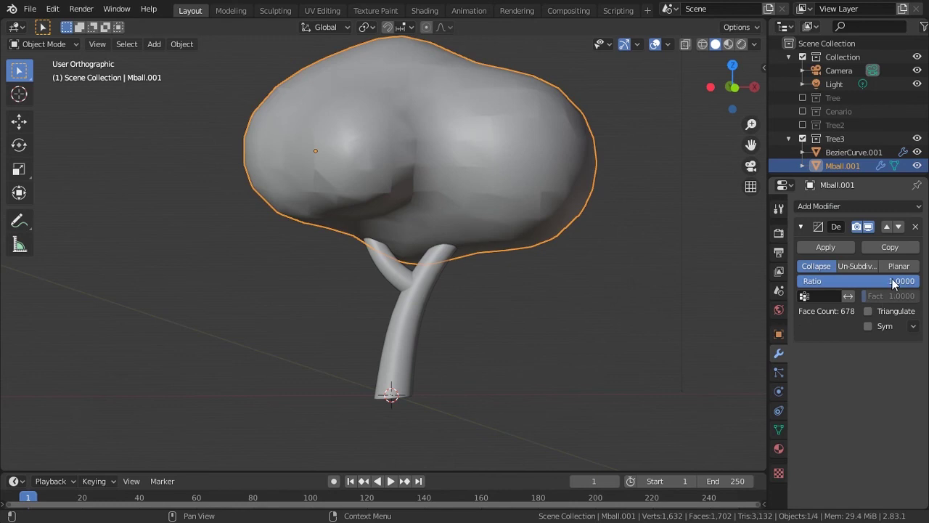
left_click(907, 283)
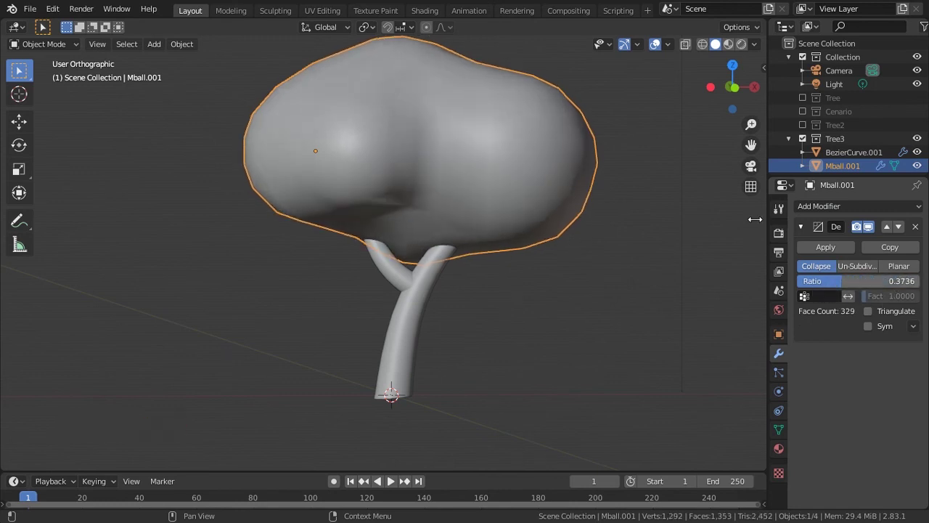
left_click(702, 46)
Try Planar decimation, then settle on Collapse with ratio about 0.33 (297 faces).
left_click(840, 282)
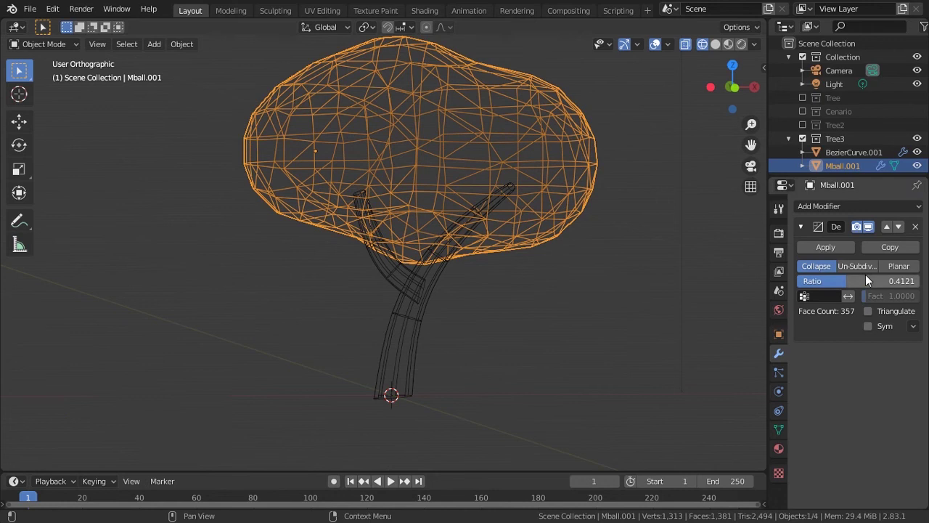
left_click(903, 270)
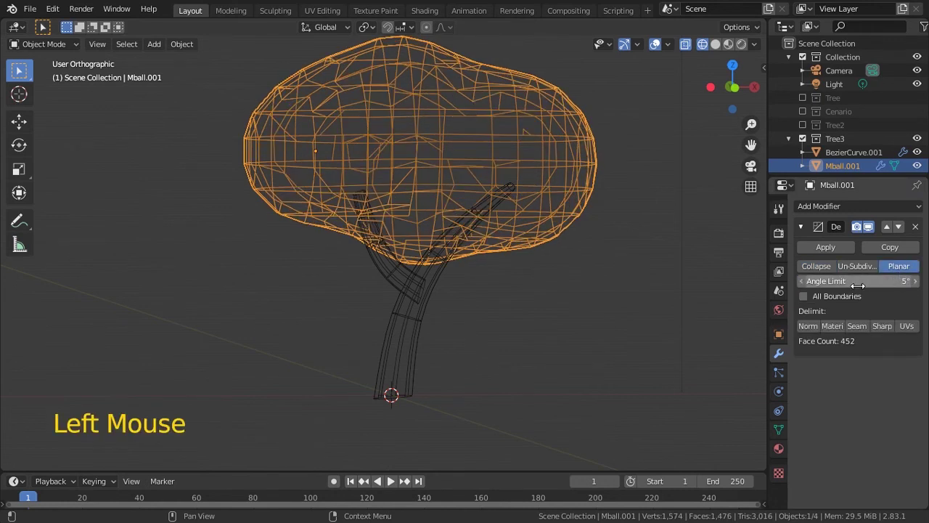
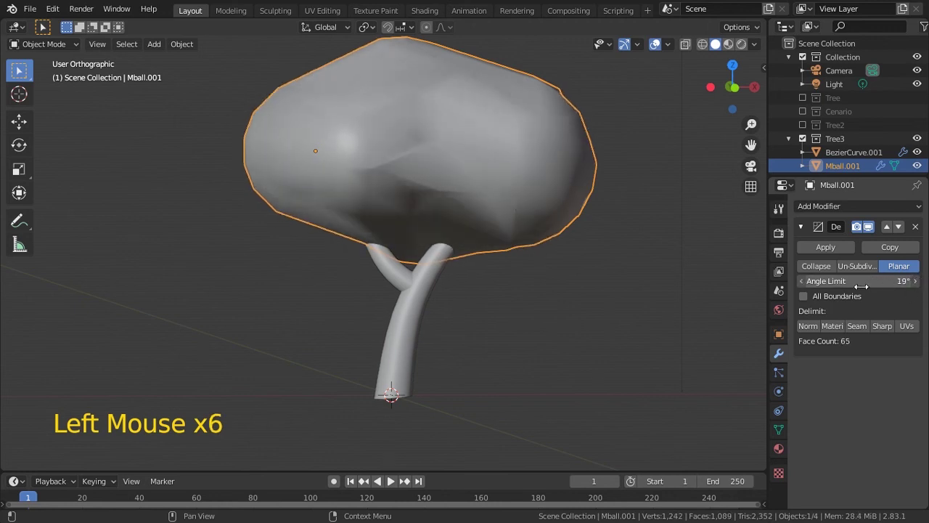
left_click(818, 267)
left_click(851, 282)
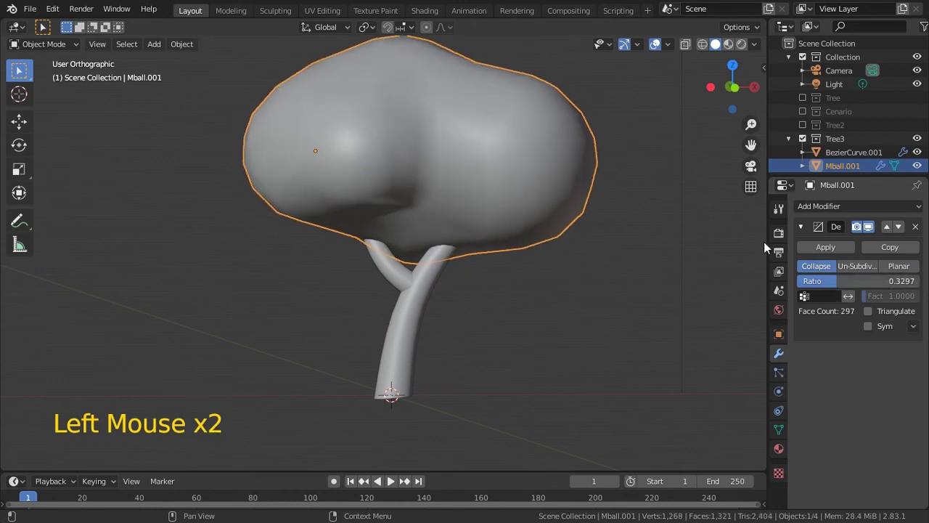
Apply the decimation and join canopy and trunk into one subdivided tree object, then save.
middle_click(514, 192)
left_click(844, 245)
key("Tab")
key("Tab")
left_click(406, 314)
key("ctrl+j")
middle_click(547, 197)
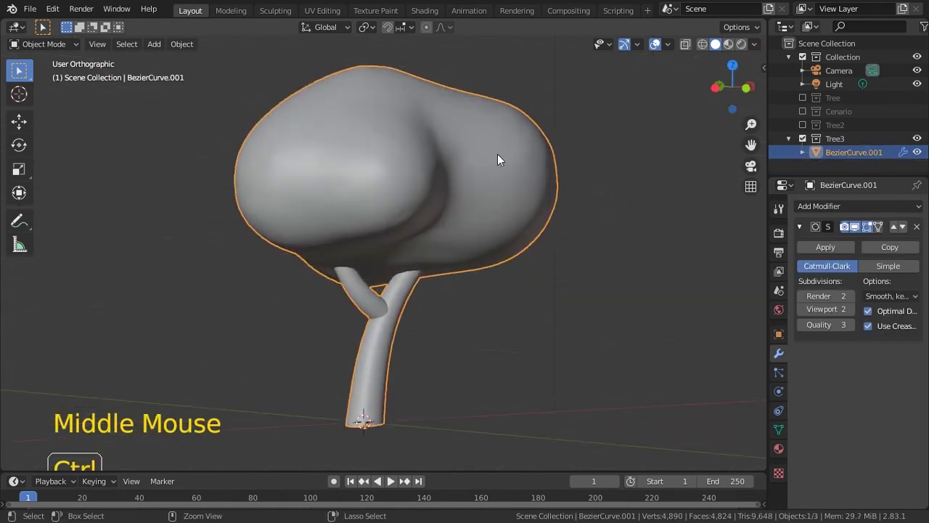
key("ctrl+s")
Inspect the joined mesh in Edit Mode and from all sides, saving Tree.blend.
key("KP_1")
key("Tab")
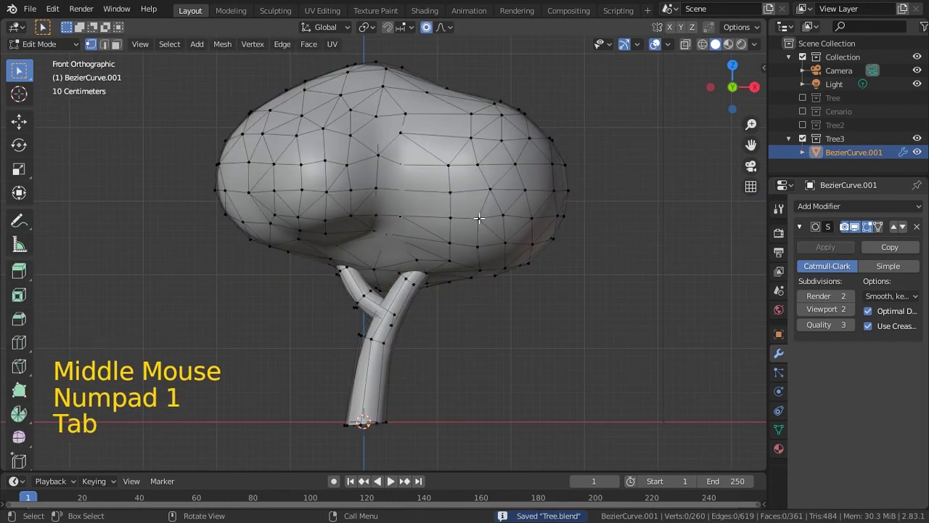
key("Tab")
key("ctrl+s")
middle_click(505, 241)
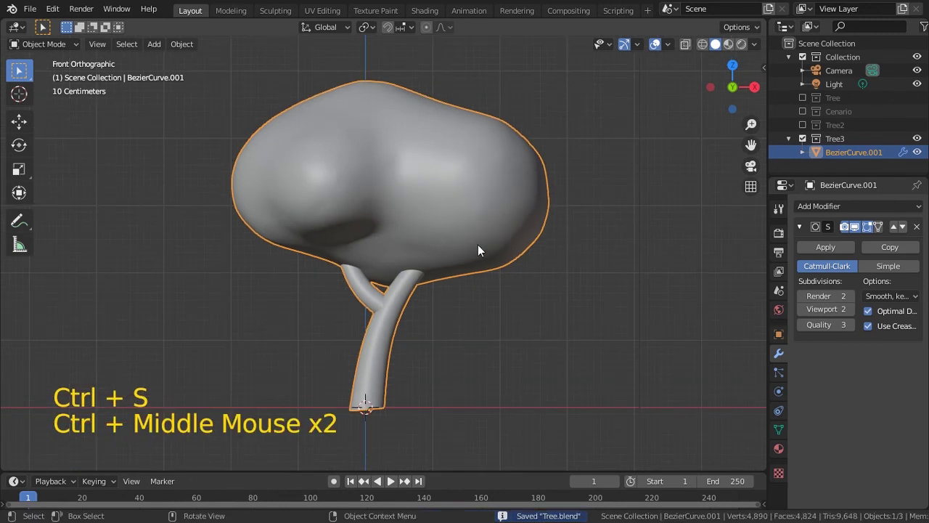
middle_click(407, 251)
key("KP_1")
middle_click(496, 266)
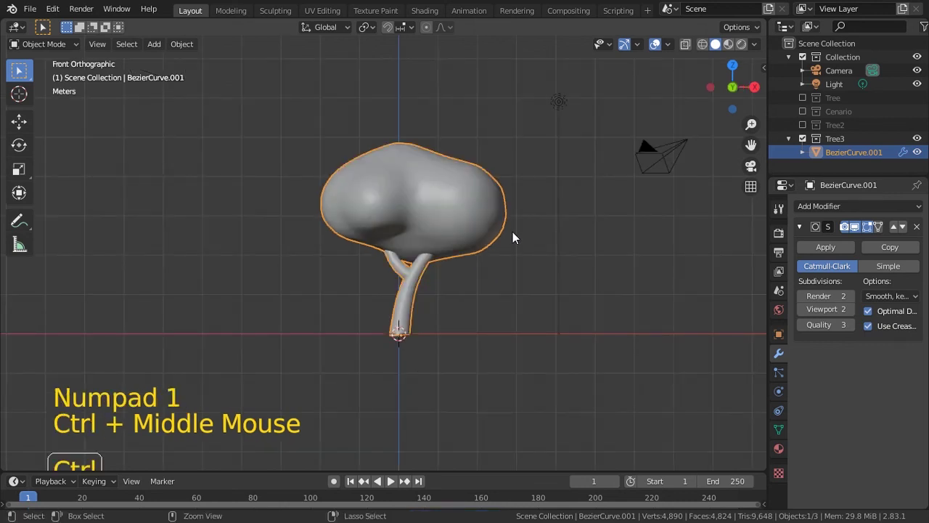
key("ctrl+s")
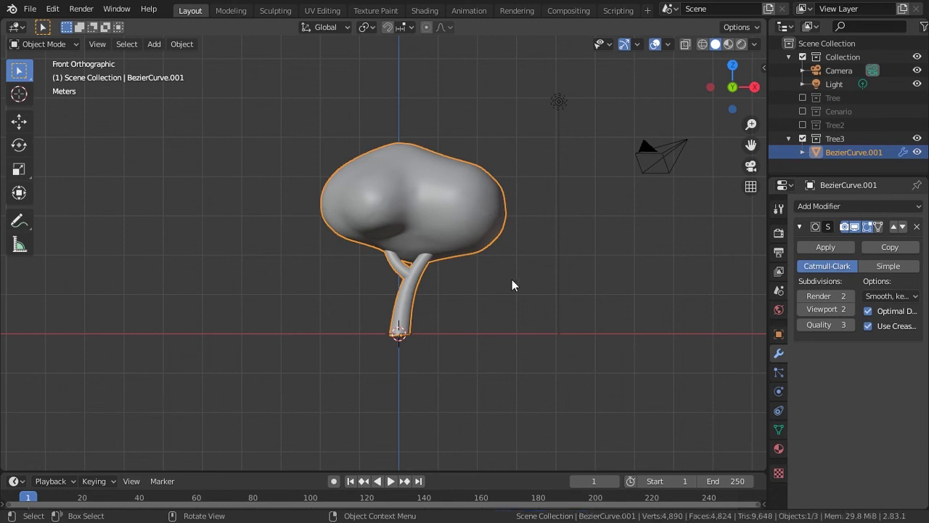
middle_click(538, 196)
middle_click(603, 198)
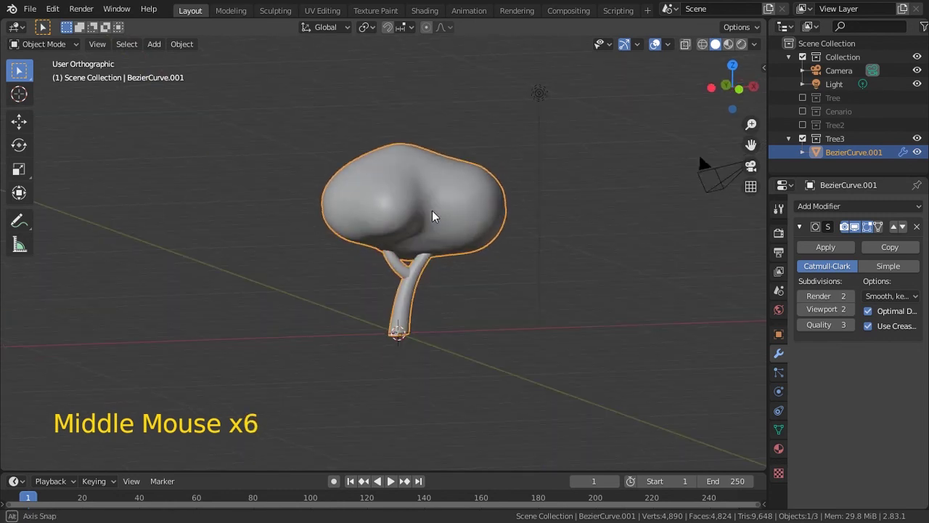
key("ctrl+s")
middle_click(459, 220)
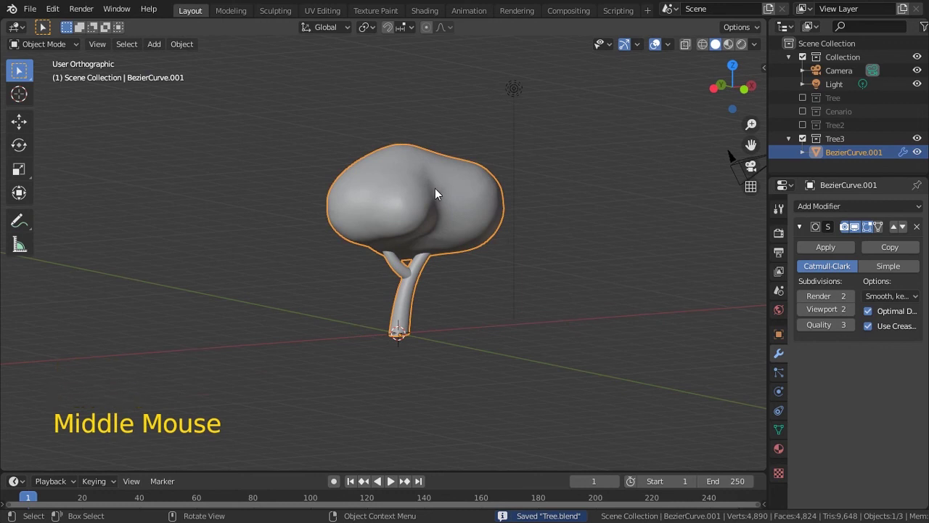